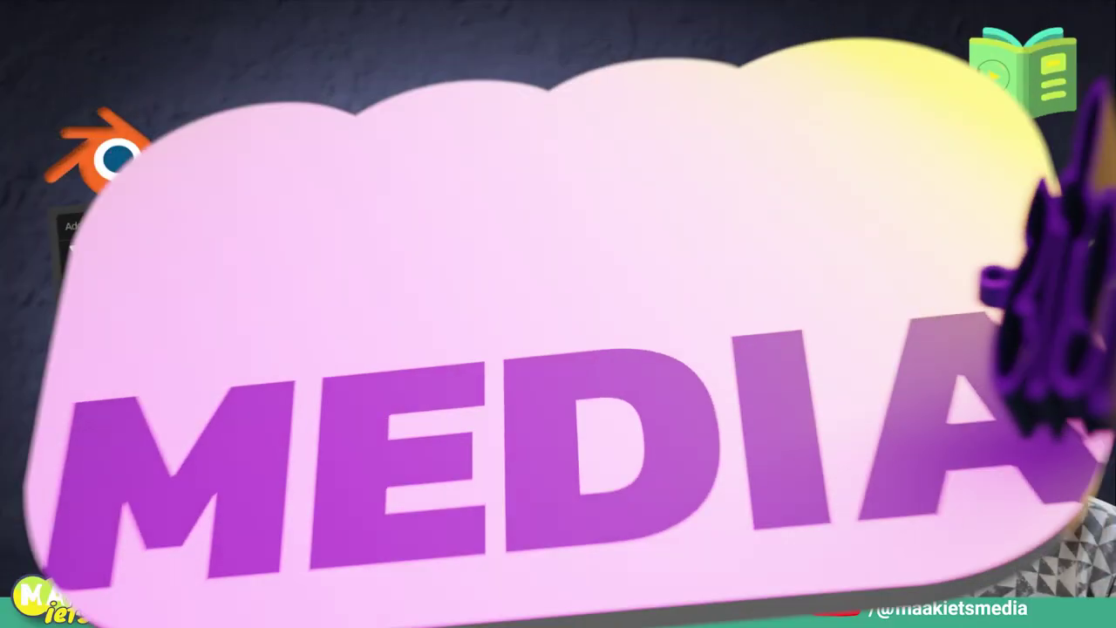
Step: Look over the whole row of primitives and browse the Shift+A add menu without adding anything
{"action": "scroll", "scroll_direction": "up", "scroll_amount": 3}
{"action": "middle_click", "coordinate": [873, 307]}
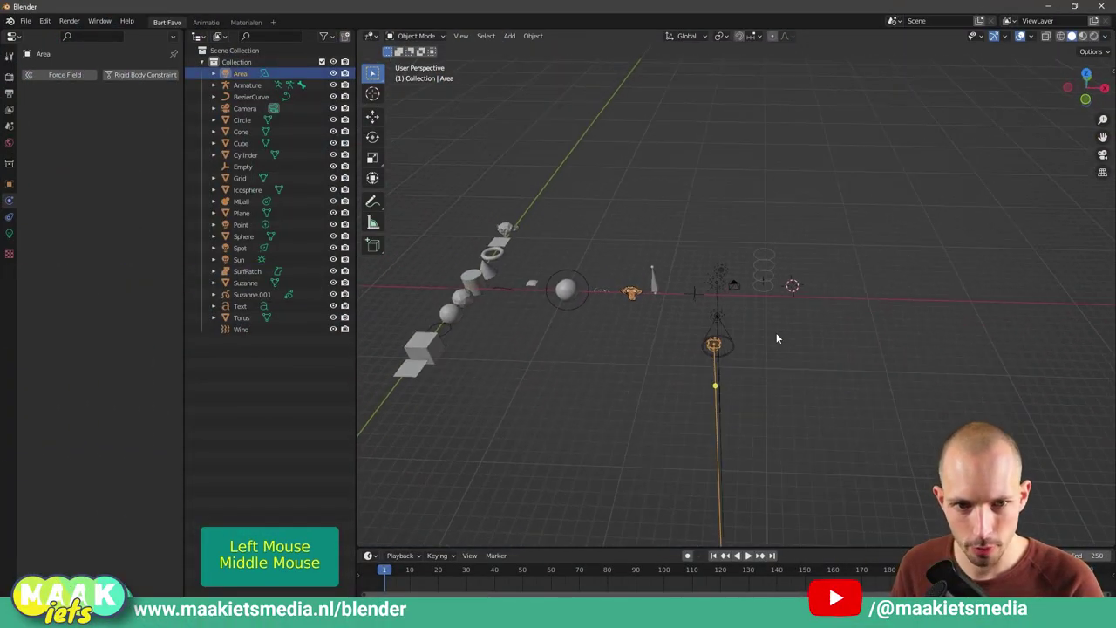
{"action": "scroll", "scroll_direction": "up", "scroll_amount": 3}
{"action": "middle_click", "coordinate": [589, 332]}
{"action": "middle_click", "coordinate": [769, 323]}
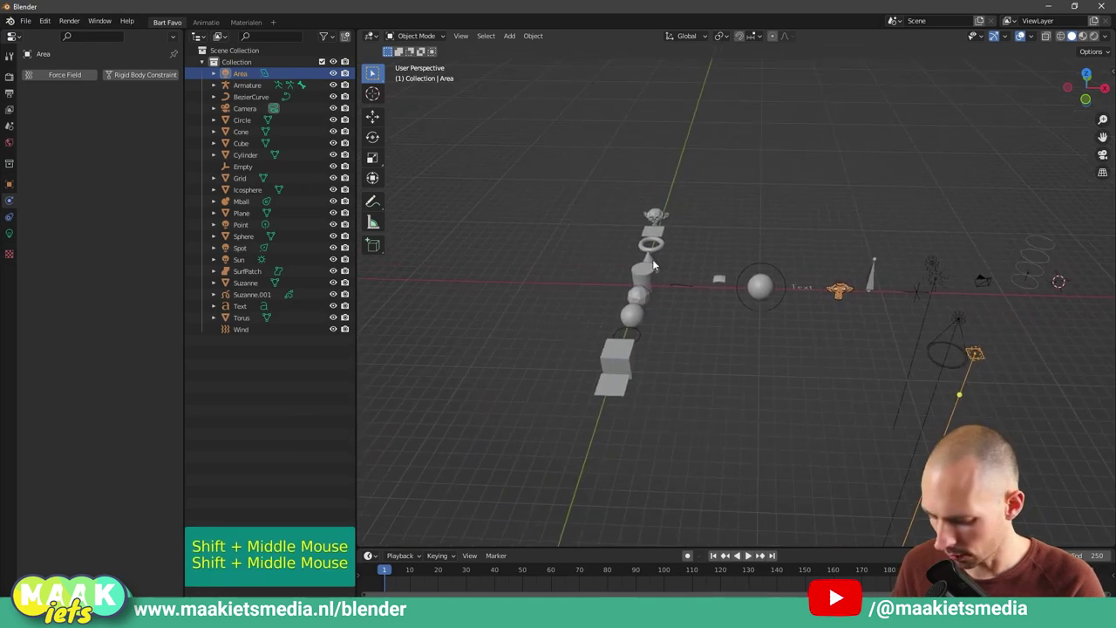
{"action": "key", "text": "shift+a"}
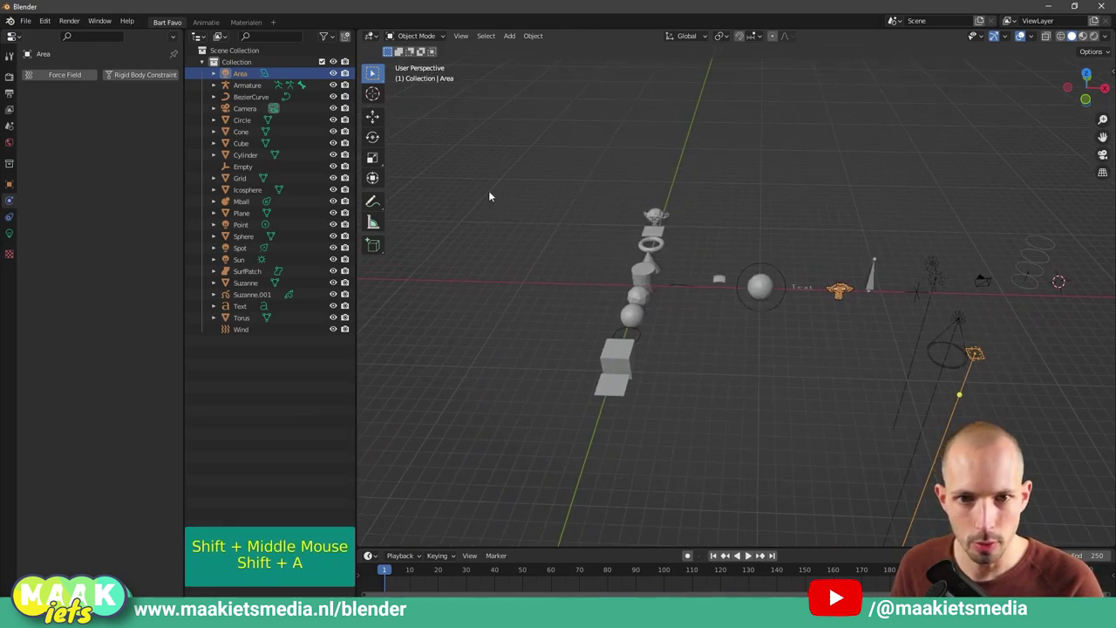
{"action": "key", "text": "shift+a"}
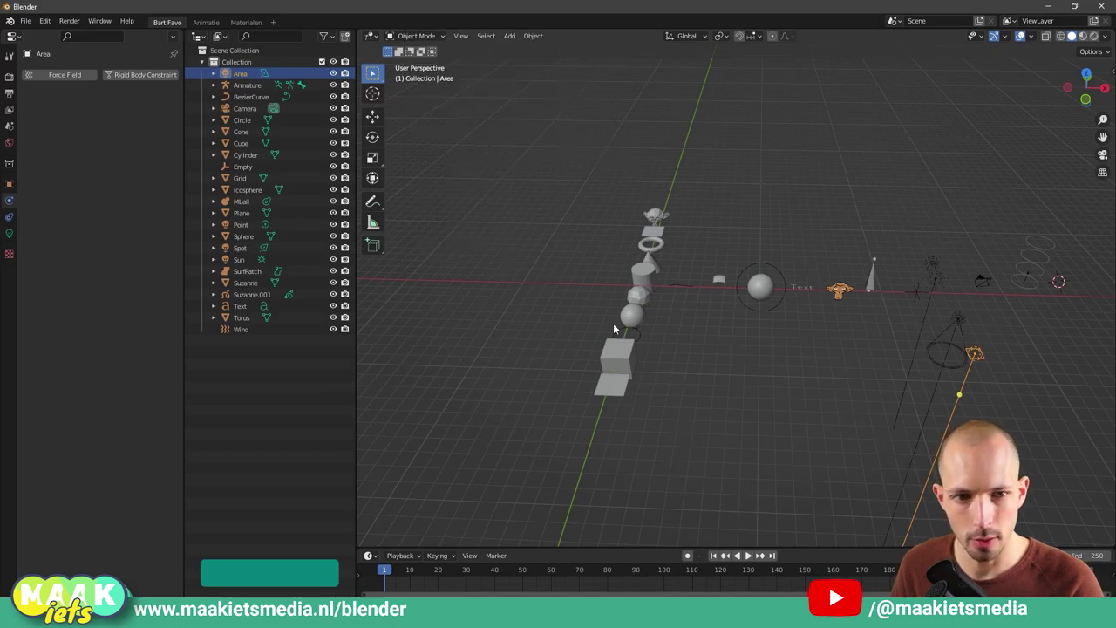
{"action": "scroll", "scroll_direction": "up", "scroll_amount": 3}
{"action": "middle_click", "coordinate": [665, 348]}
Step: Select and frame the plane, then briefly inspect the cube's mesh in Edit Mode and return to Object Mode
{"action": "left_click", "coordinate": [586, 373]}
{"action": "middle_click", "coordinate": [702, 371]}
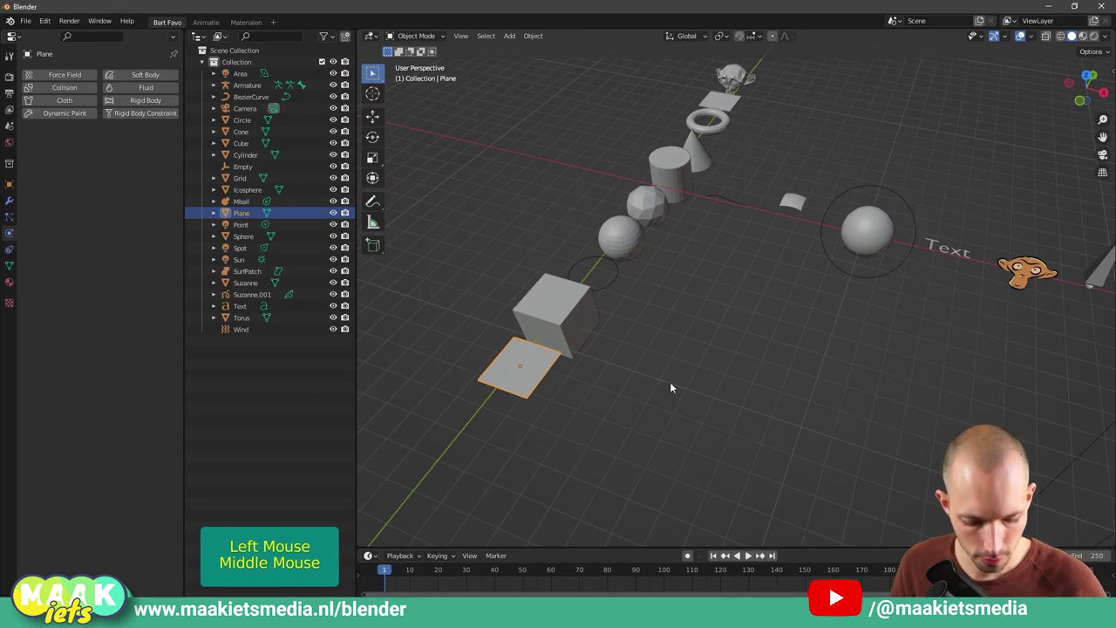
{"action": "key", "text": "KP_Decimal"}
{"action": "scroll", "scroll_direction": "down", "scroll_amount": 3}
{"action": "scroll", "scroll_direction": "down", "scroll_amount": 3}
{"action": "middle_click", "coordinate": [938, 327]}
{"action": "middle_click", "coordinate": [856, 371]}
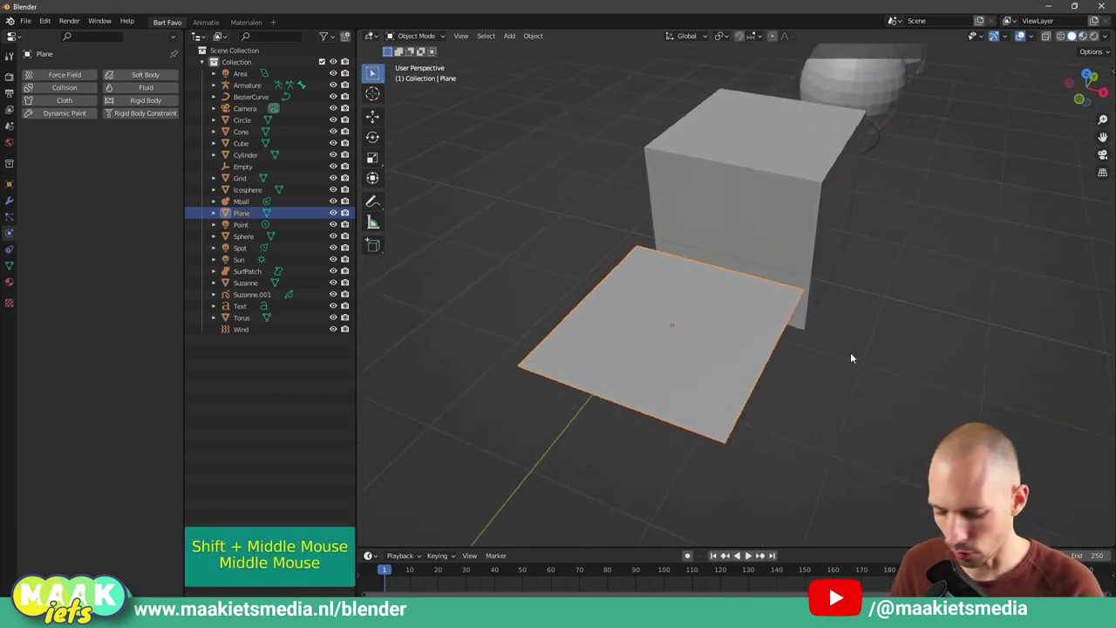
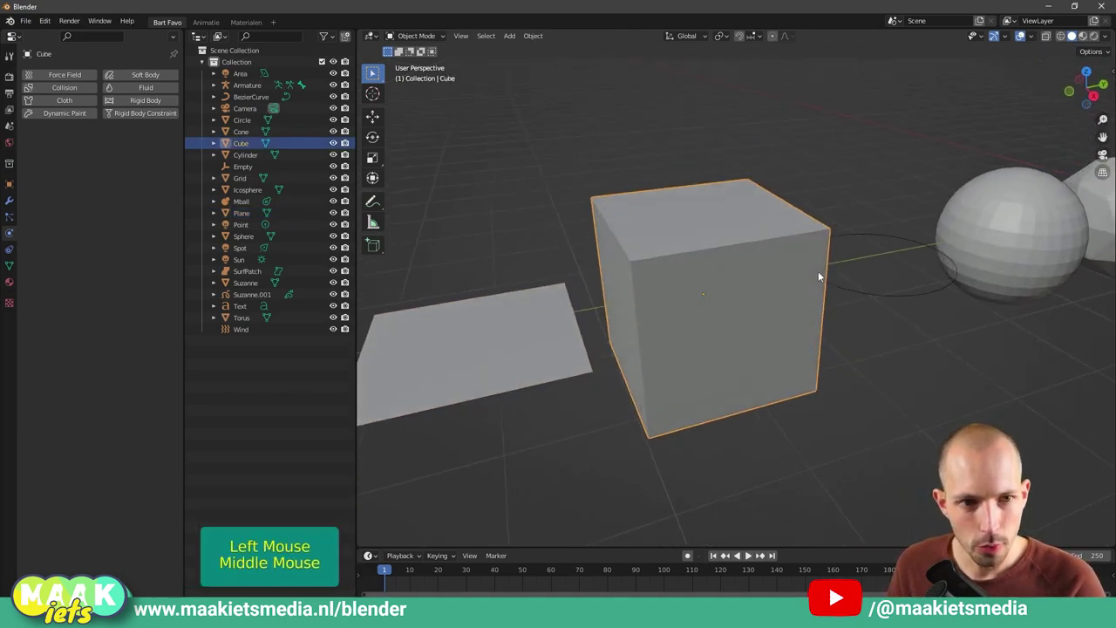
{"action": "key", "text": "Tab"}
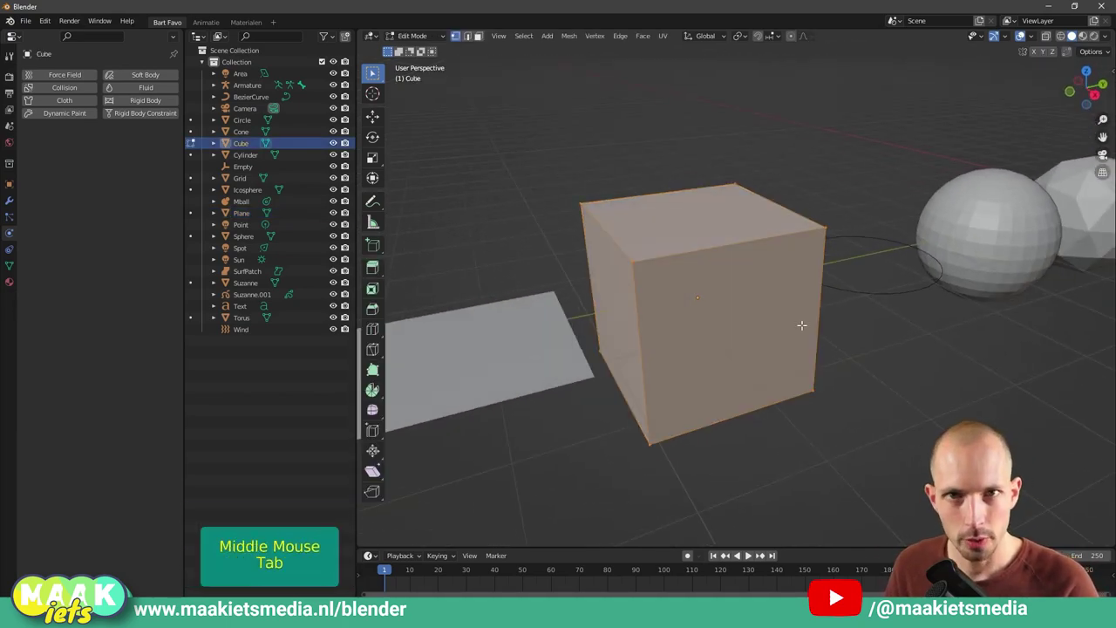
{"action": "key", "text": "Tab"}
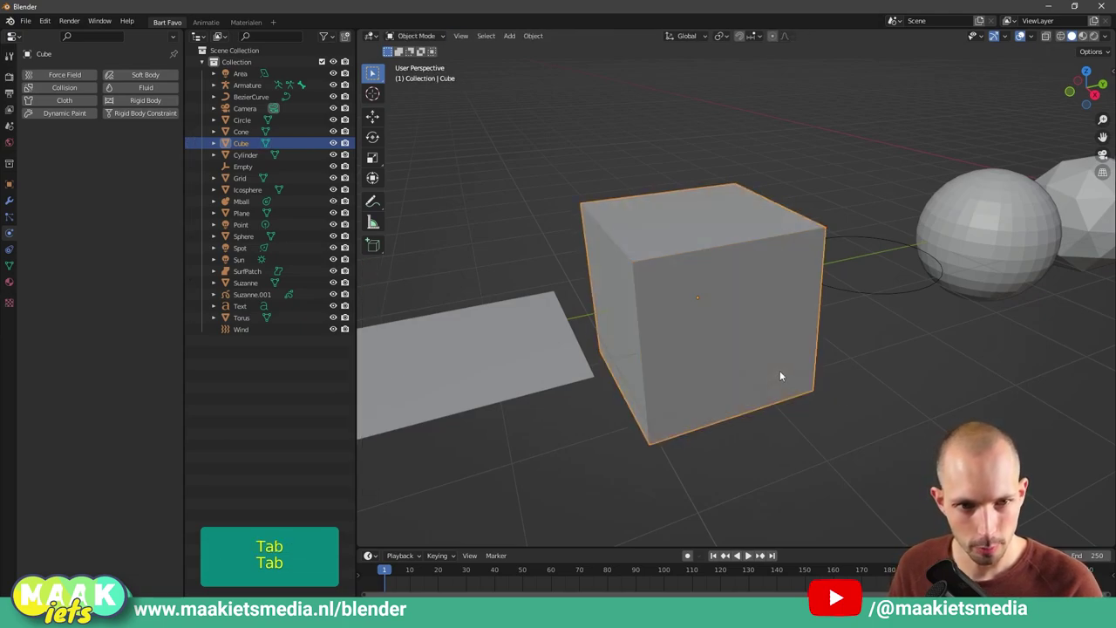
{"action": "scroll", "scroll_direction": "down", "scroll_amount": 3}
{"action": "key", "text": "Tab"}
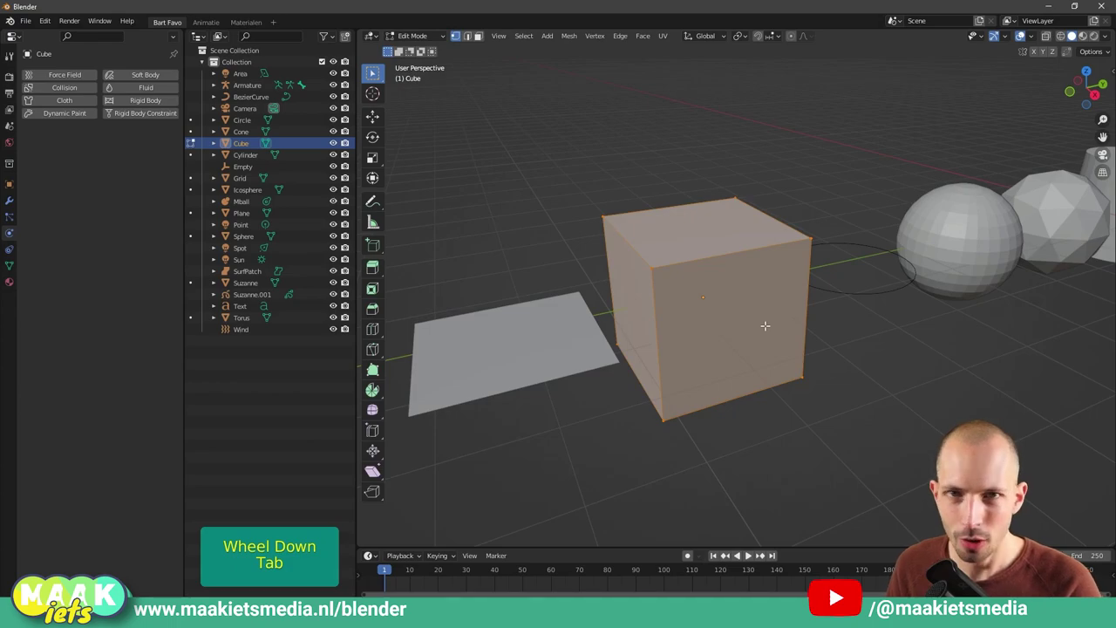
{"action": "key", "text": "Tab"}
Step: Select the outline circle and fill it with a face in Edit Mode, then return to Object Mode
{"action": "middle_click", "coordinate": [916, 348]}
{"action": "middle_click", "coordinate": [814, 358]}
{"action": "middle_click", "coordinate": [788, 345]}
{"action": "left_click", "coordinate": [651, 342]}
{"action": "scroll", "scroll_direction": "up", "scroll_amount": 3}
{"action": "middle_click", "coordinate": [656, 382]}
{"action": "middle_click", "coordinate": [671, 389]}
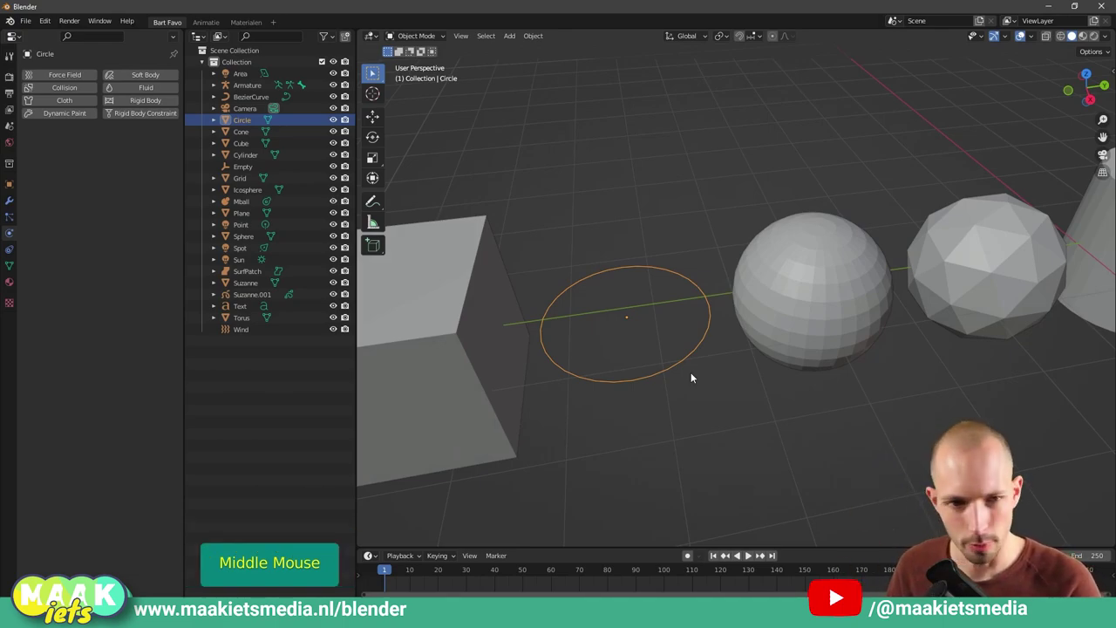
{"action": "key", "text": "Tab"}
{"action": "key", "text": "Tab"}
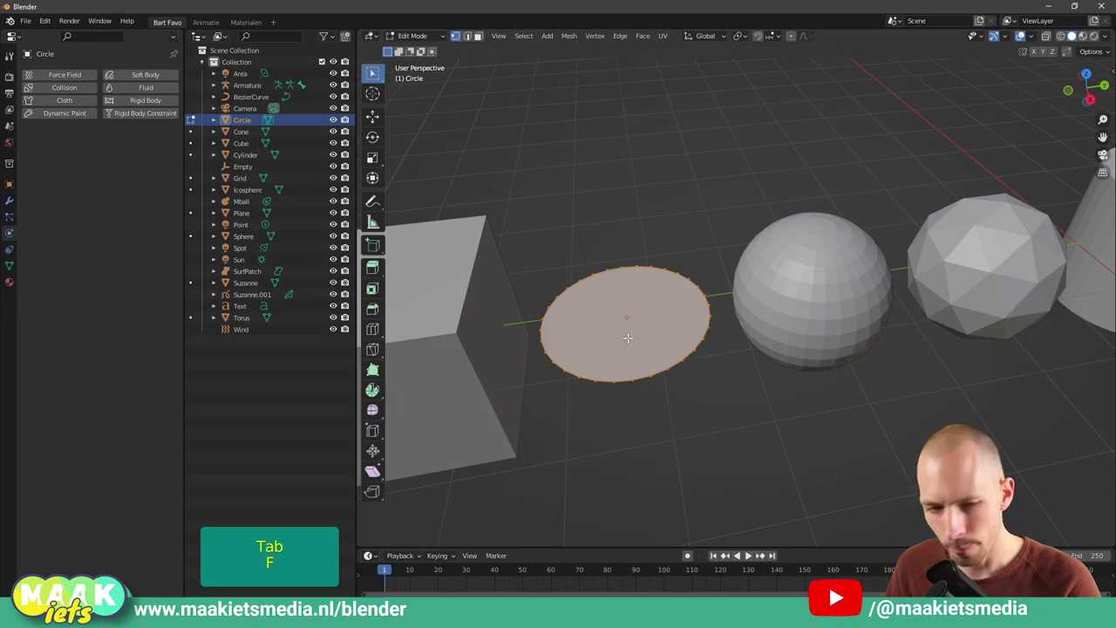
{"action": "scroll", "scroll_direction": "up", "scroll_amount": 3}
{"action": "middle_click", "coordinate": [647, 354]}
{"action": "key", "text": "Tab"}
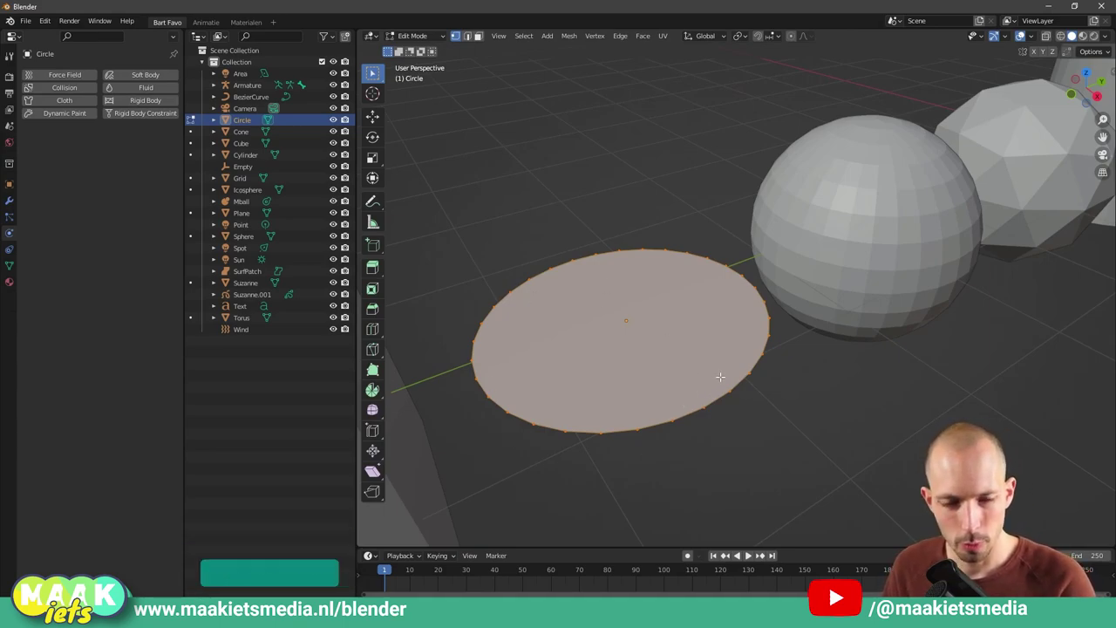
{"action": "key", "text": "Tab"}
Step: Select the smooth UV sphere and view it up close beside the icosphere
{"action": "middle_click", "coordinate": [910, 381]}
{"action": "middle_click", "coordinate": [798, 386]}
{"action": "middle_click", "coordinate": [807, 357]}
{"action": "left_click", "coordinate": [649, 291]}
{"action": "middle_click", "coordinate": [680, 308]}
{"action": "scroll", "scroll_direction": "up", "scroll_amount": 3}
{"action": "middle_click", "coordinate": [686, 319]}
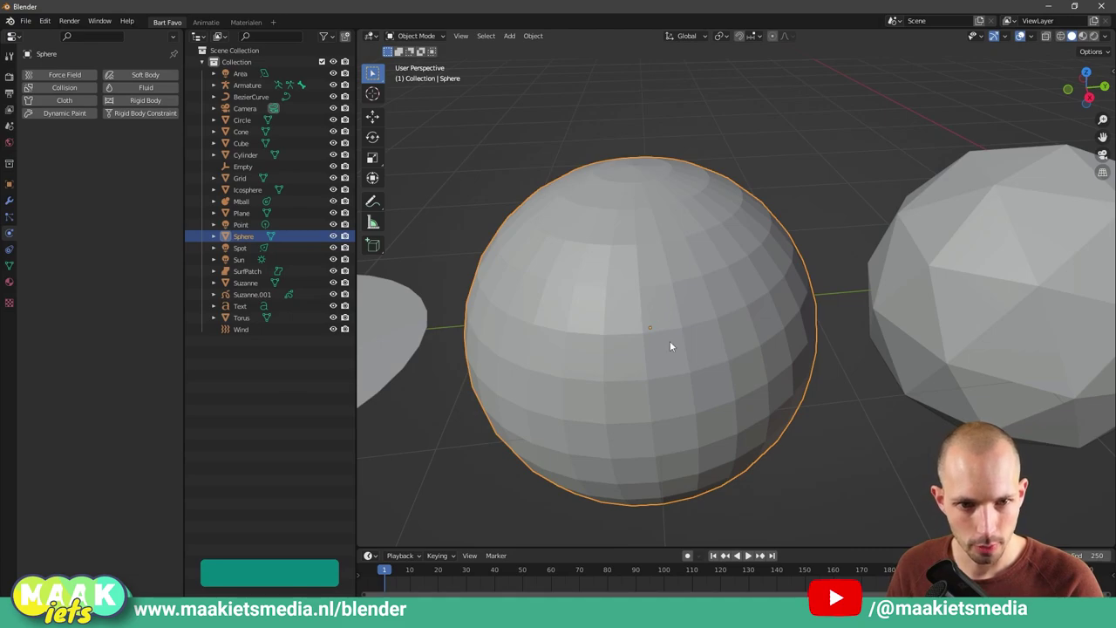
{"action": "middle_click", "coordinate": [663, 318]}
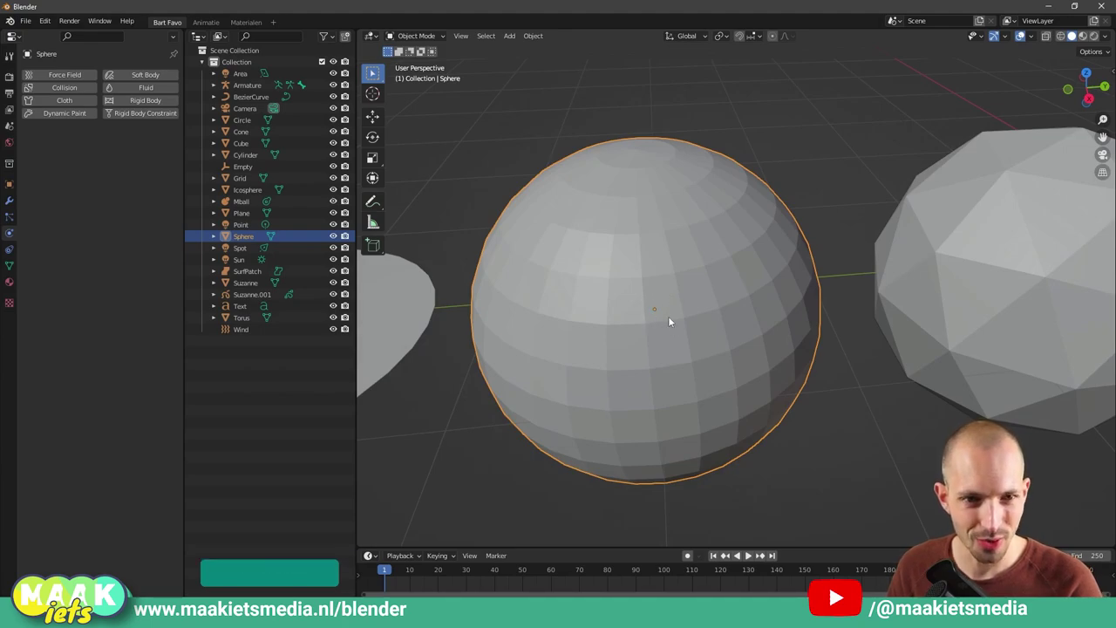
{"action": "key", "text": "Tab"}
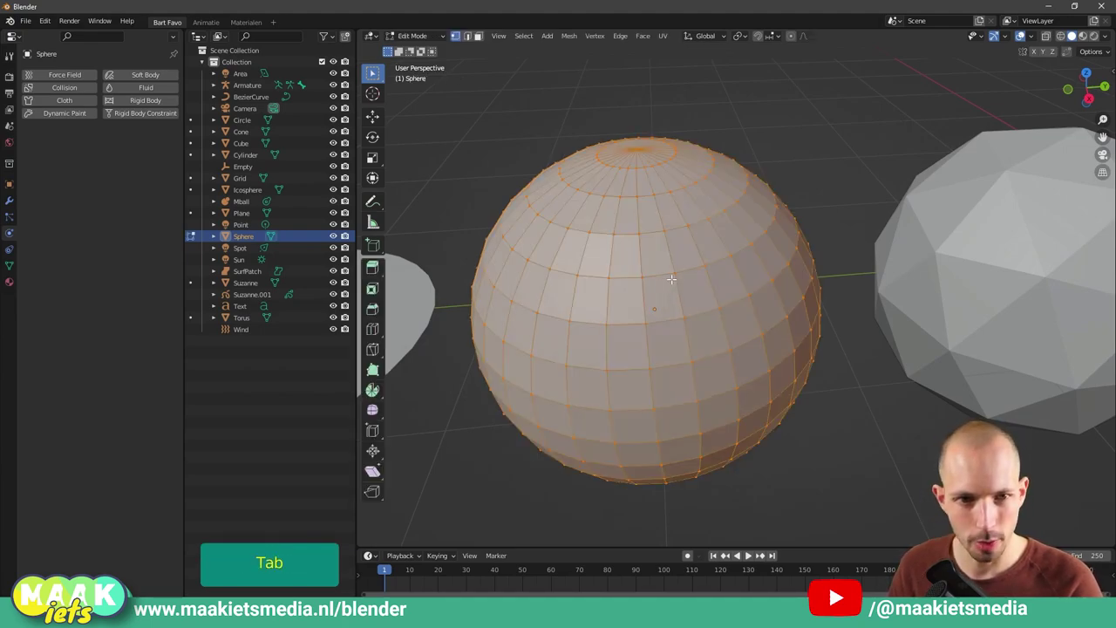
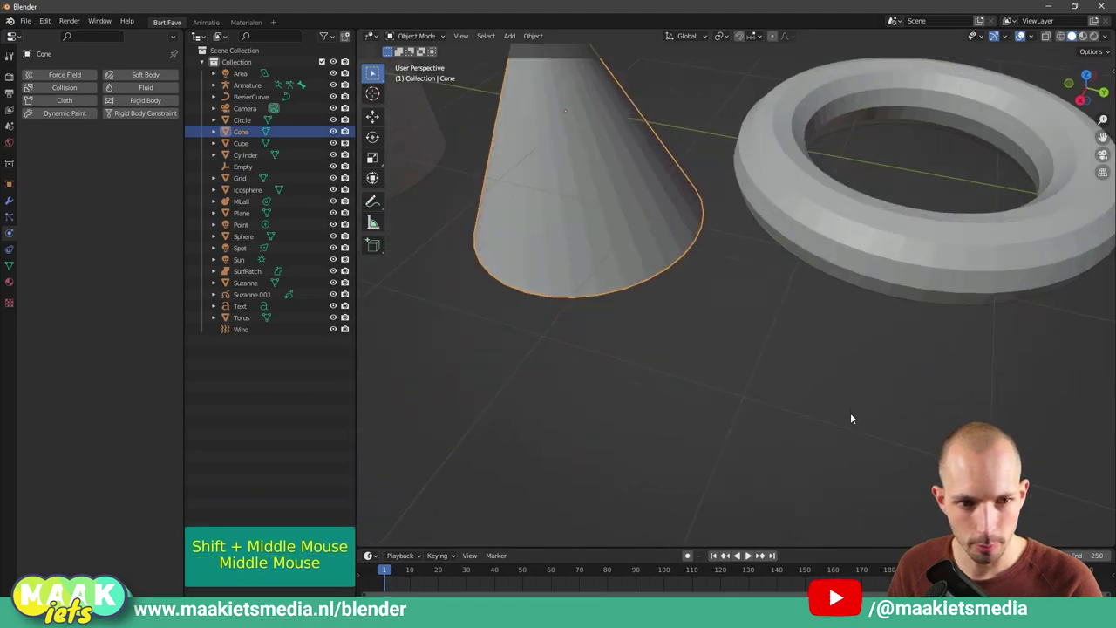
{"action": "middle_click", "coordinate": [937, 318]}
{"action": "middle_click", "coordinate": [731, 278]}
{"action": "scroll", "scroll_direction": "down", "scroll_amount": 3}
{"action": "middle_click", "coordinate": [842, 352]}
{"action": "left_click", "coordinate": [645, 334]}
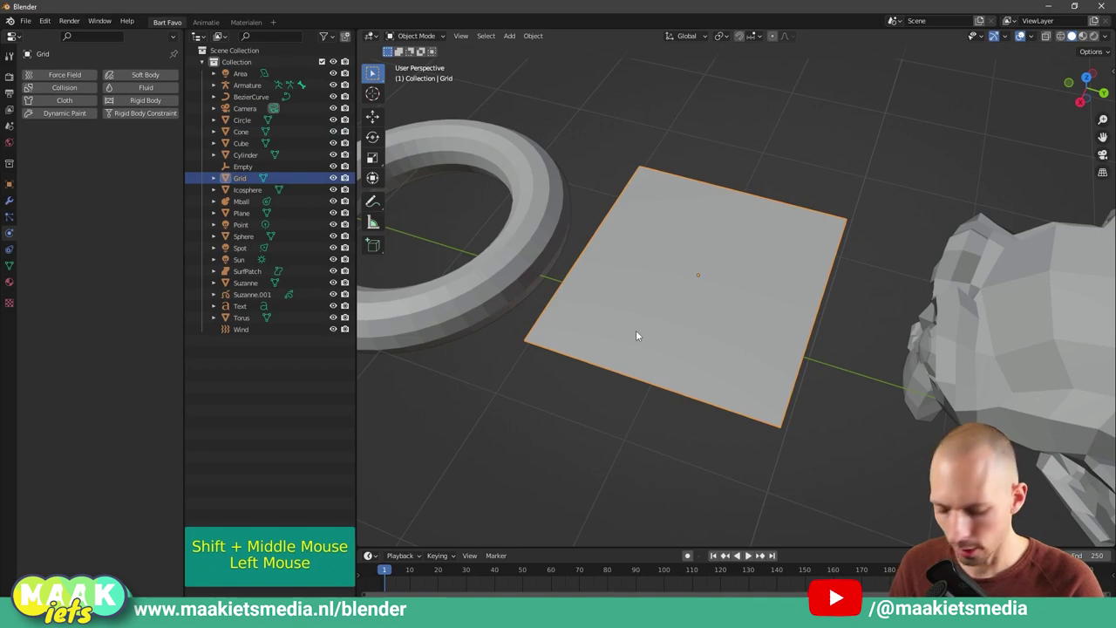
{"action": "key", "text": "Tab"}
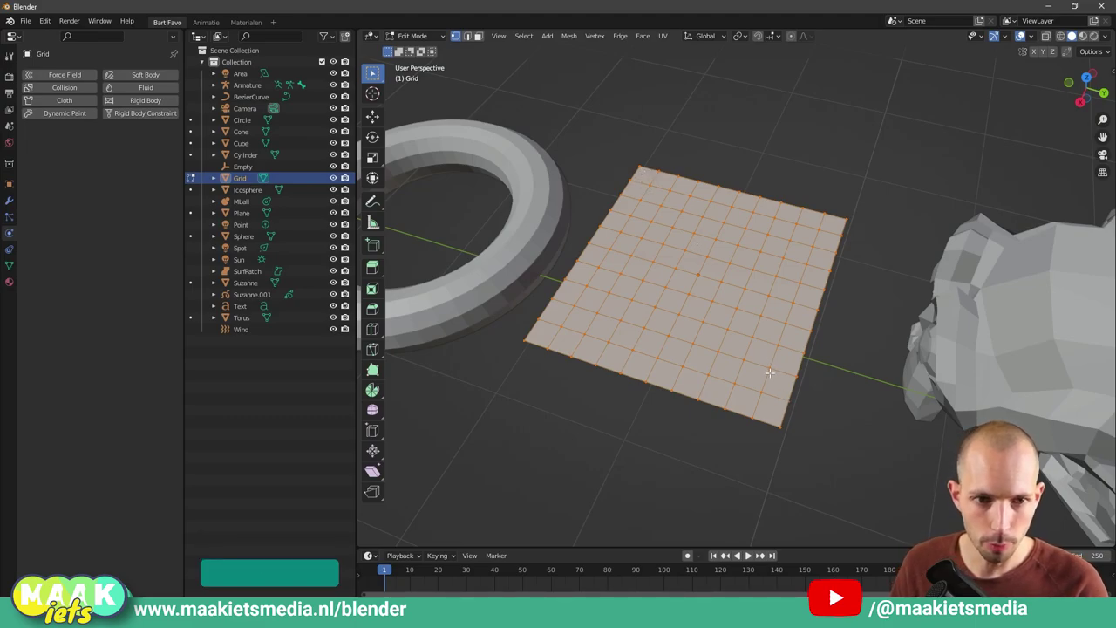
{"action": "key", "text": "Tab"}
{"action": "scroll", "scroll_direction": "down", "scroll_amount": 3}
{"action": "middle_click", "coordinate": [806, 371]}
{"action": "middle_click", "coordinate": [638, 384]}
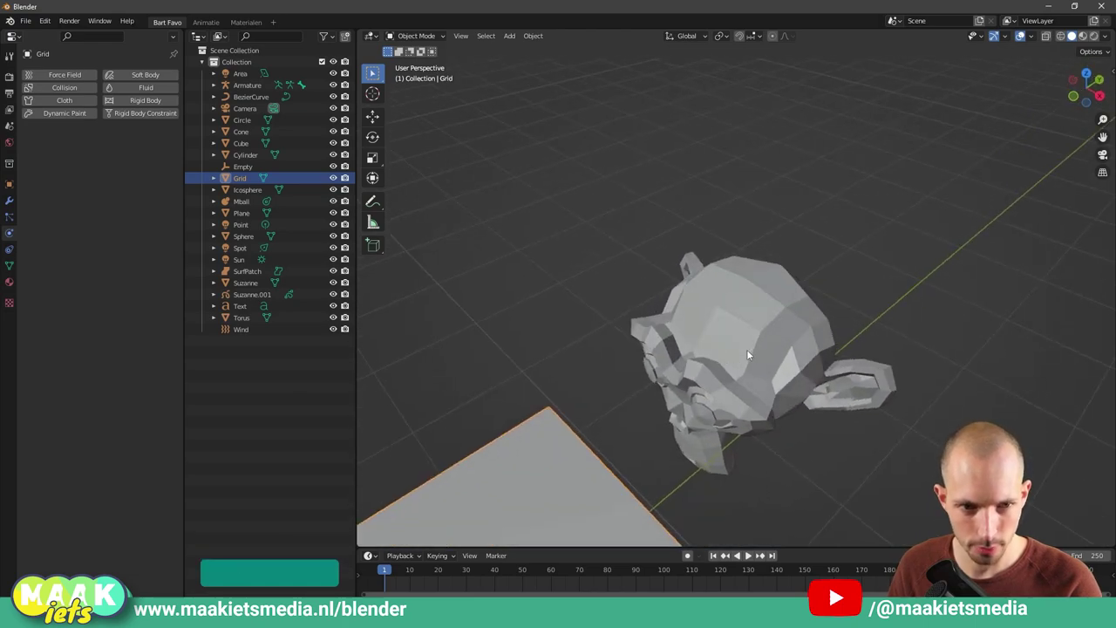
Step: Pull the view back from the monkey head to take in the whole row of primitives
{"action": "middle_click", "coordinate": [735, 352]}
{"action": "middle_click", "coordinate": [597, 342]}
{"action": "middle_click", "coordinate": [682, 409]}
{"action": "scroll", "scroll_direction": "down", "scroll_amount": 3}
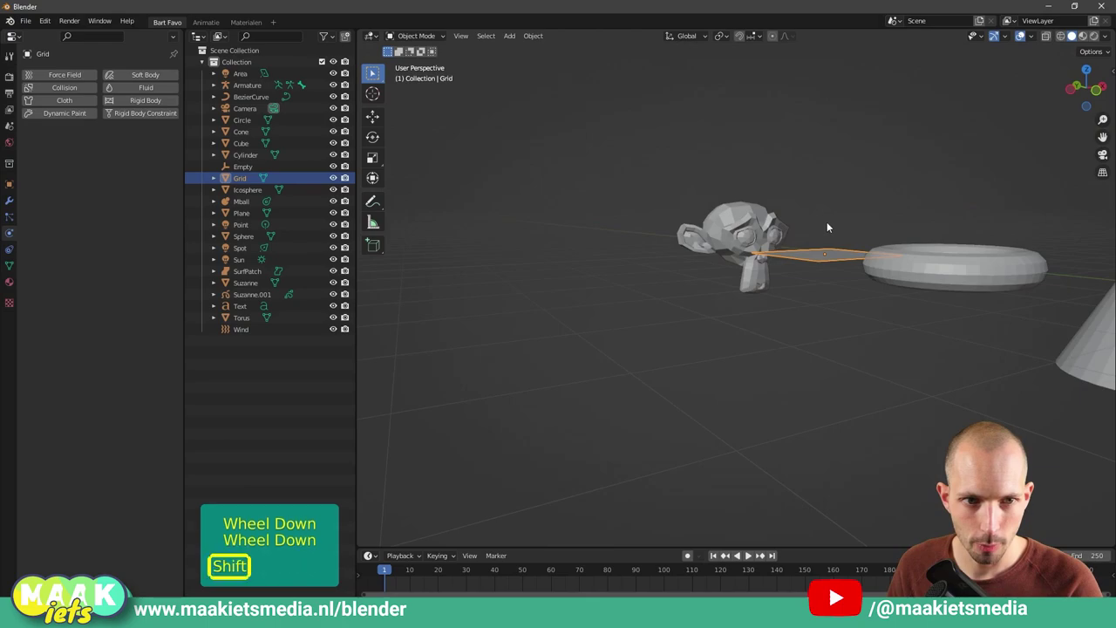
{"action": "middle_click", "coordinate": [784, 234]}
{"action": "scroll", "scroll_direction": "down", "scroll_amount": 3}
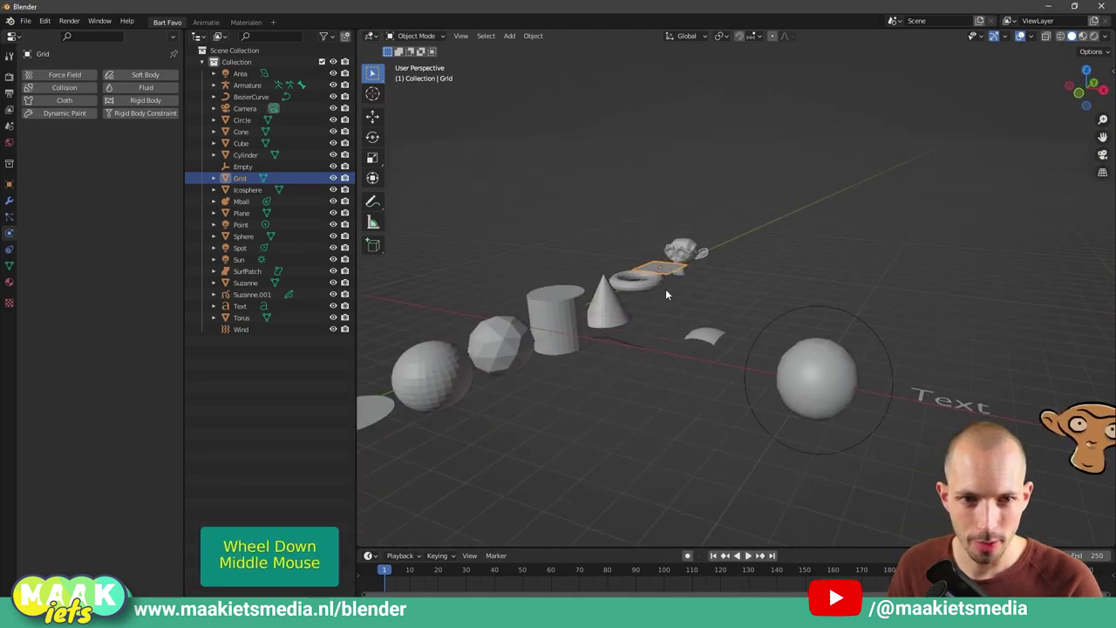
{"action": "left_click", "coordinate": [697, 248]}
{"action": "scroll", "scroll_direction": "up", "scroll_amount": 3}
{"action": "scroll", "scroll_direction": "up", "scroll_amount": 3}
{"action": "middle_click", "coordinate": [696, 266]}
{"action": "middle_click", "coordinate": [816, 270]}
Step: Look along the row of primitives and place the 3D cursor on the empty ground in front of them
{"action": "middle_click", "coordinate": [764, 304]}
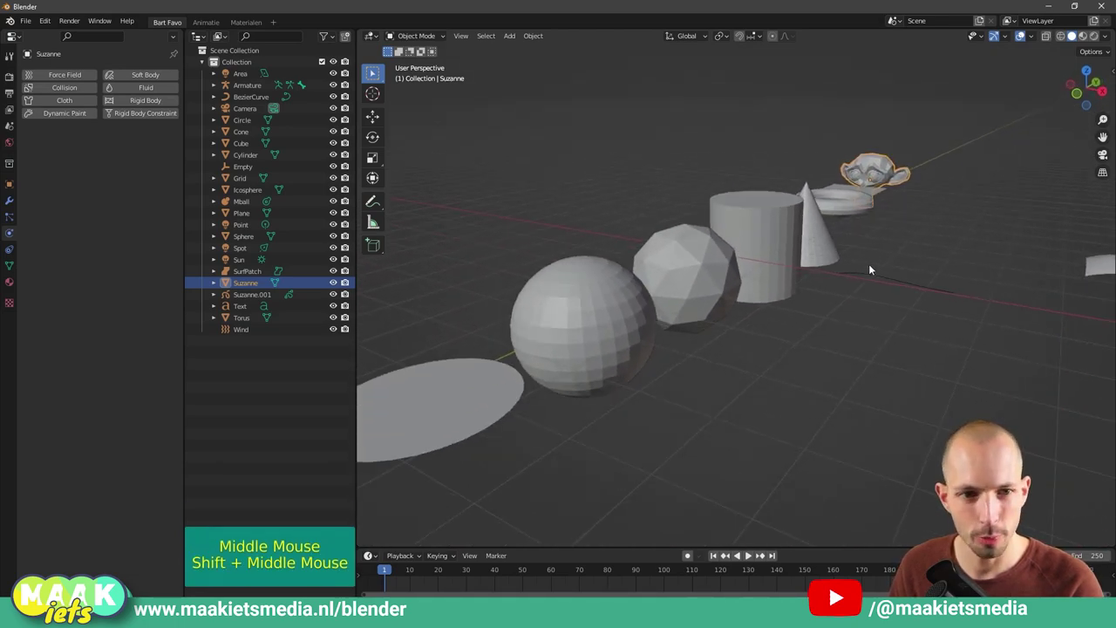
{"action": "scroll", "scroll_direction": "down", "scroll_amount": 3}
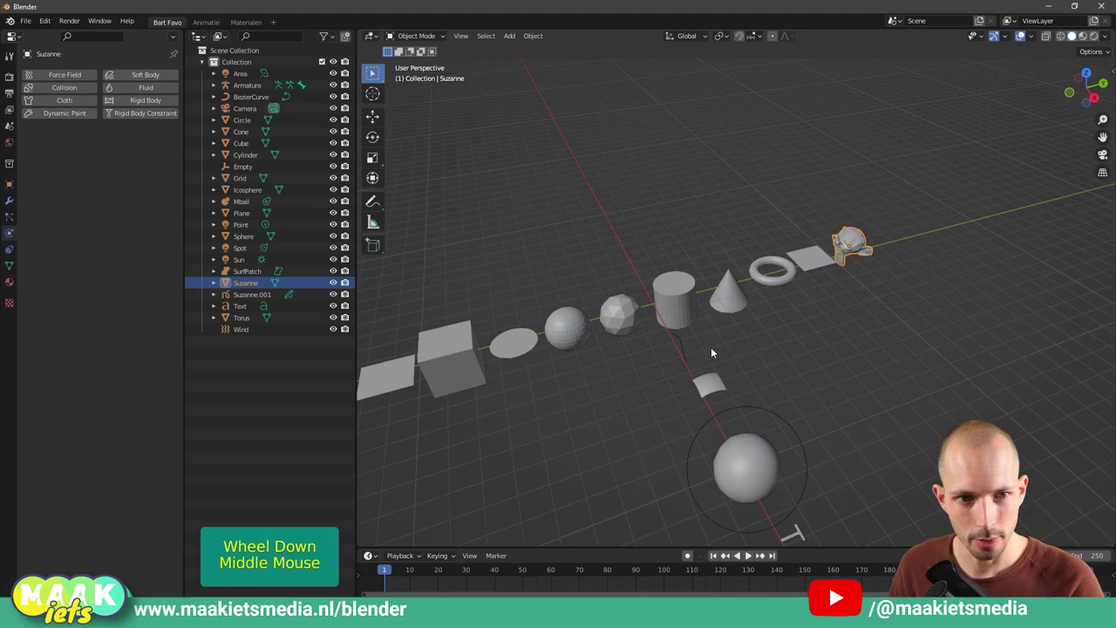
{"action": "middle_click", "coordinate": [889, 267]}
{"action": "middle_click", "coordinate": [886, 351]}
{"action": "middle_click", "coordinate": [903, 305]}
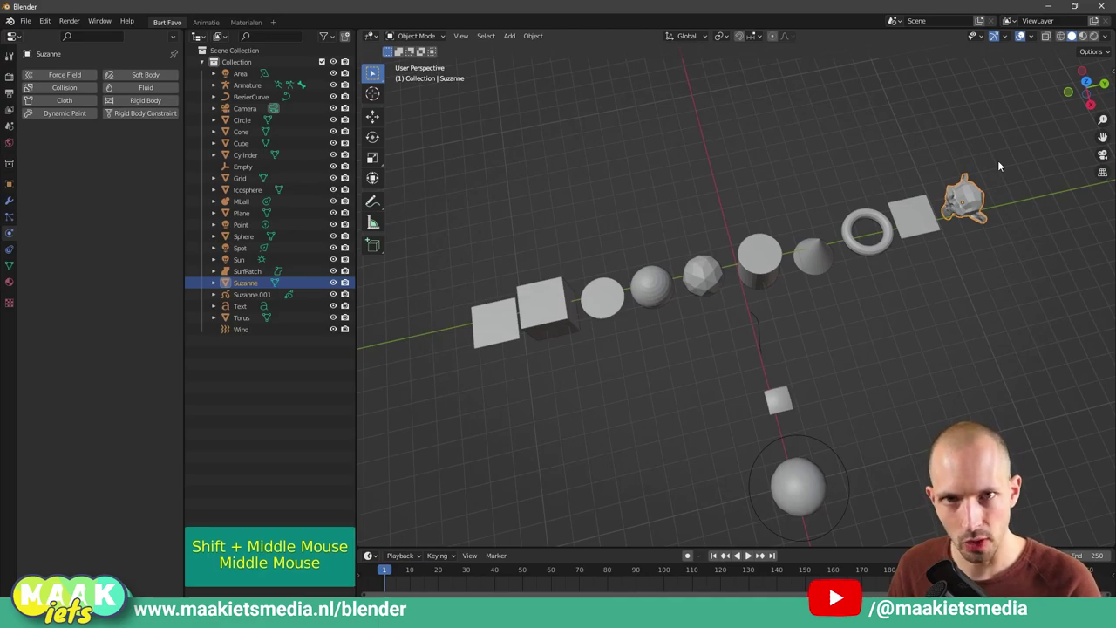
{"action": "left_click", "coordinate": [1003, 164]}
{"action": "left_click", "coordinate": [1006, 146]}
{"action": "middle_click", "coordinate": [901, 312]}
{"action": "middle_click", "coordinate": [898, 305]}
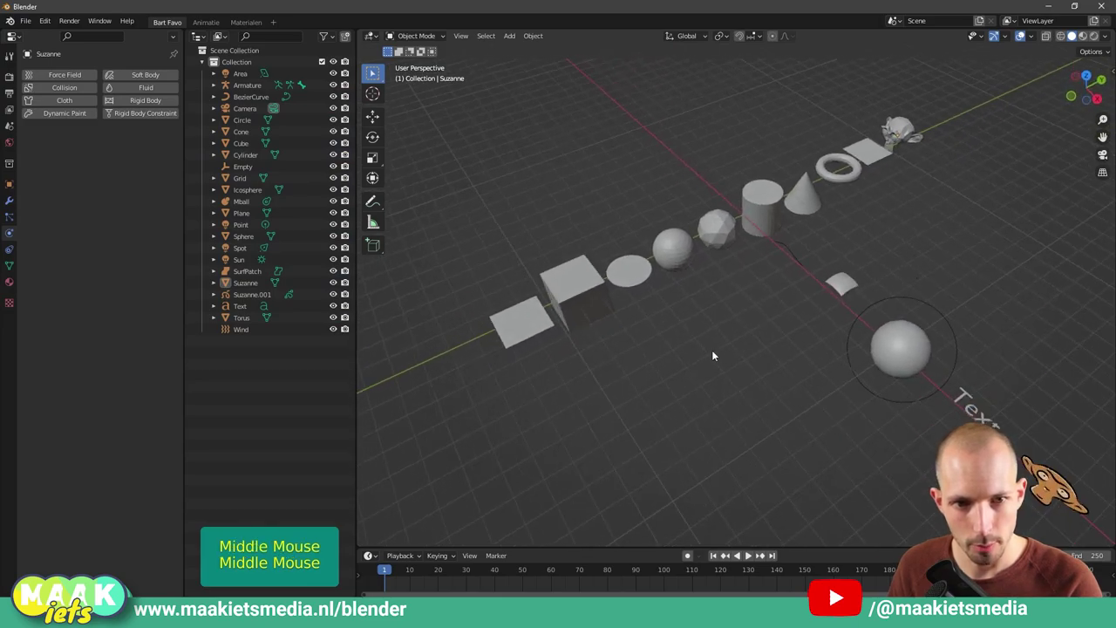
{"action": "right_click", "coordinate": [641, 348]}
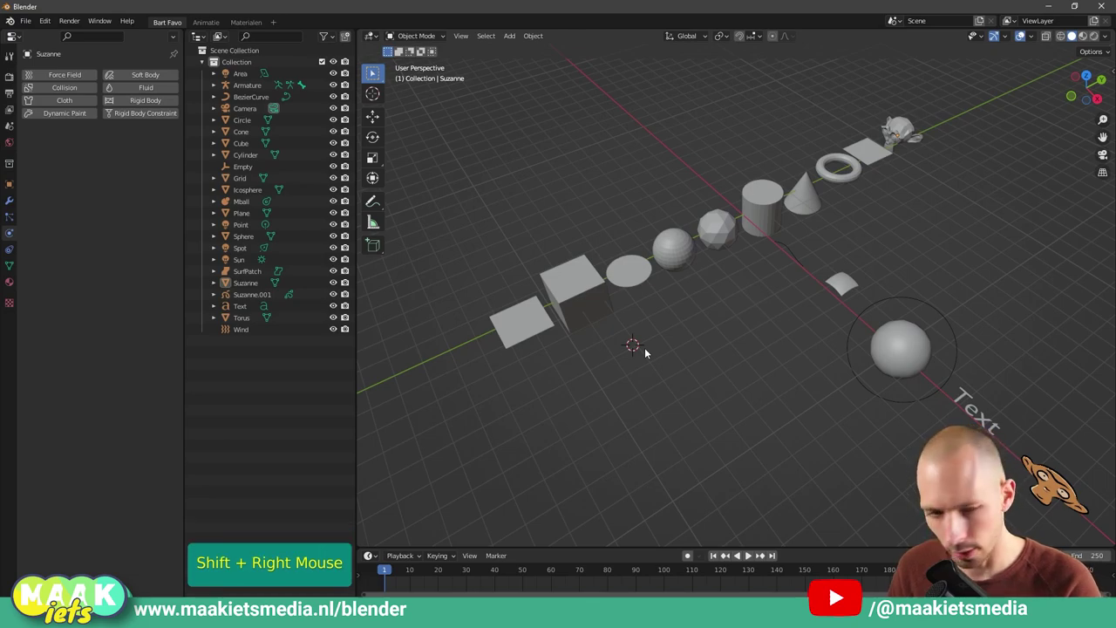
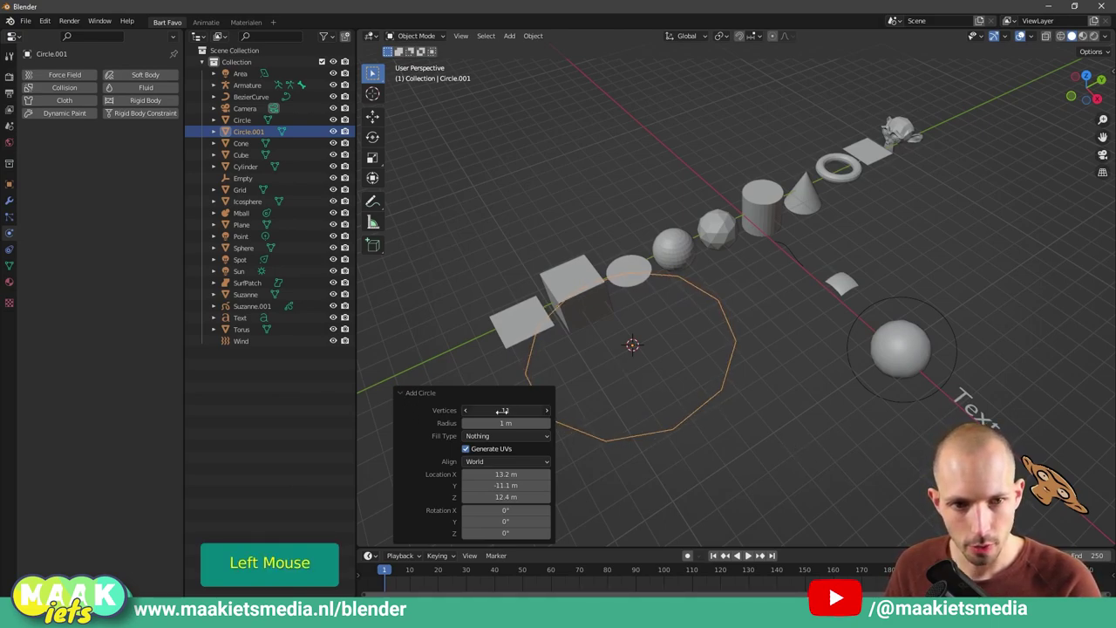
{"action": "left_click", "coordinate": [761, 466]}
{"action": "key", "text": "g"}
{"action": "left_click", "coordinate": [700, 426]}
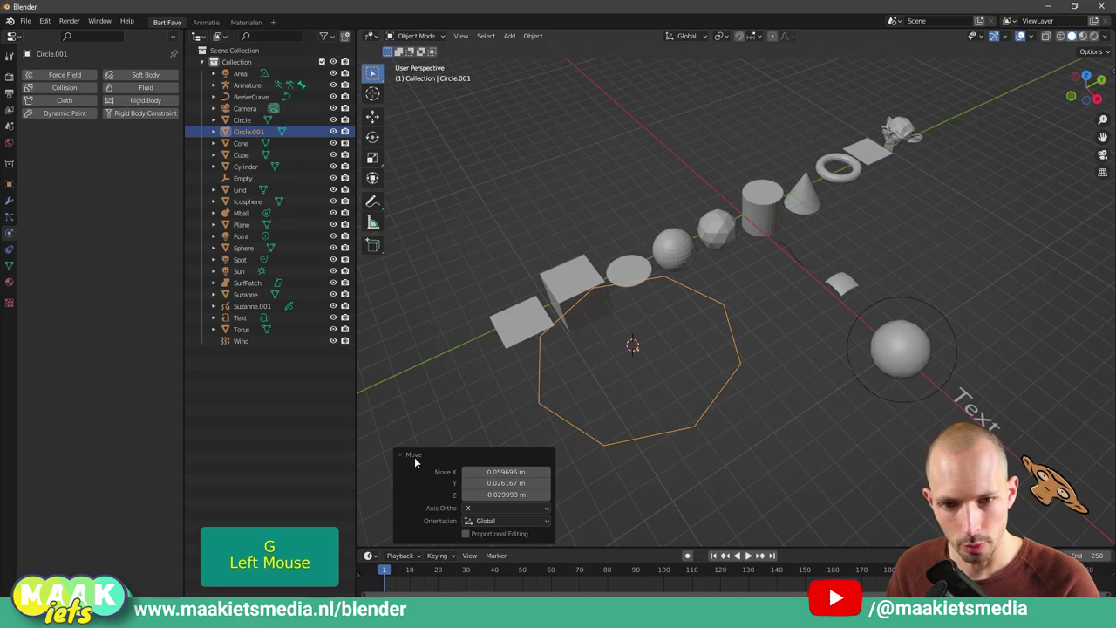
{"action": "left_click", "coordinate": [409, 457]}
{"action": "scroll", "scroll_direction": "up", "scroll_amount": 3}
{"action": "middle_click", "coordinate": [600, 418]}
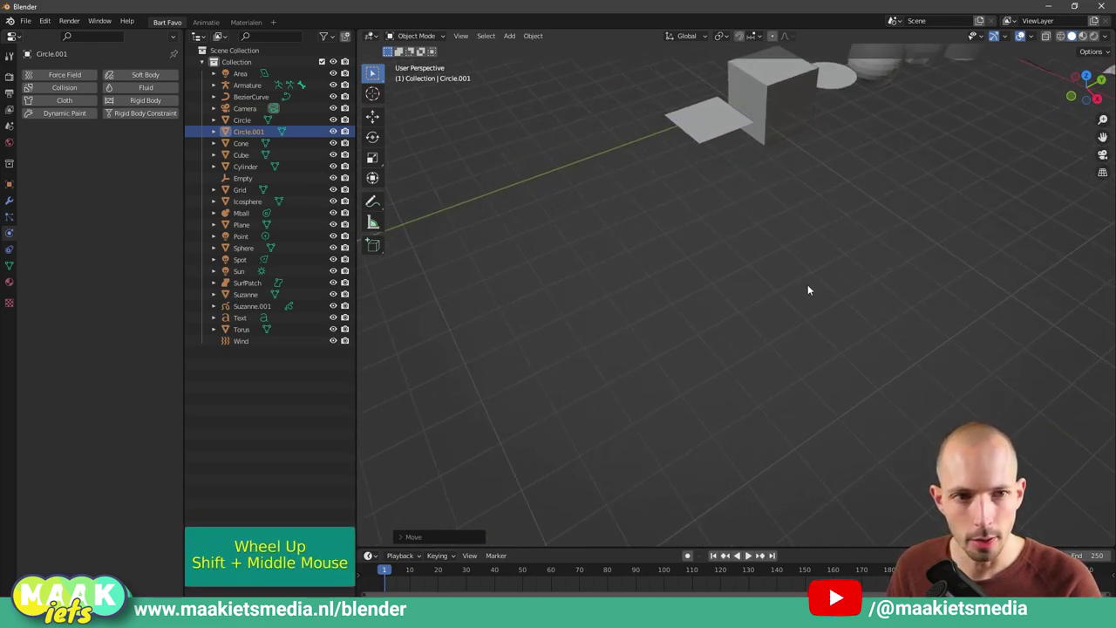
{"action": "scroll", "scroll_direction": "down", "scroll_amount": 3}
{"action": "middle_click", "coordinate": [831, 273]}
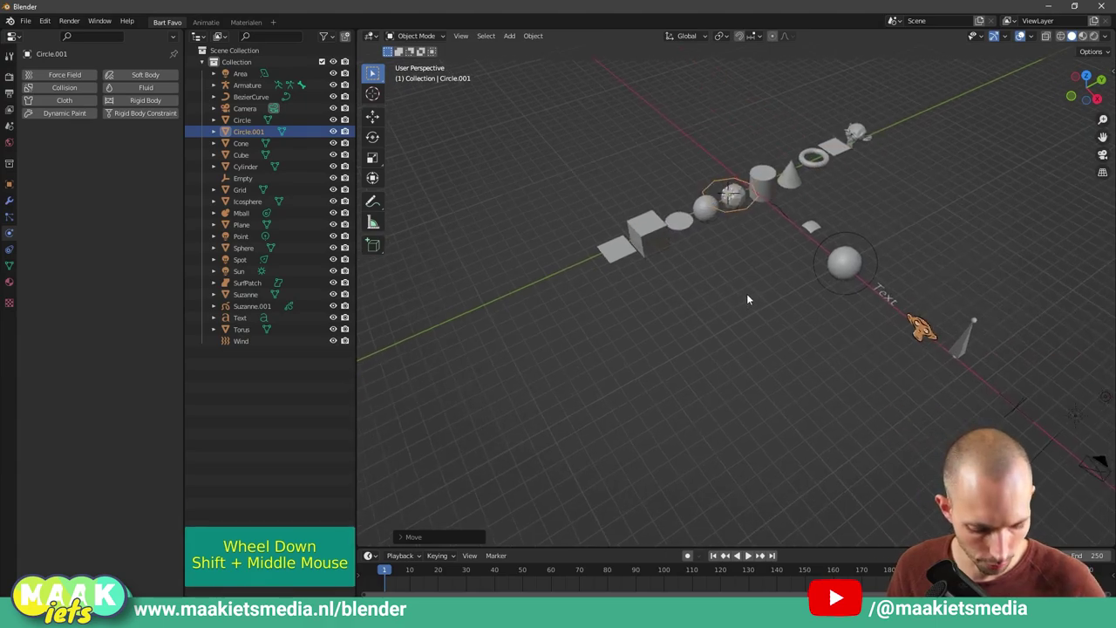
{"action": "key", "text": "KP_Decimal"}
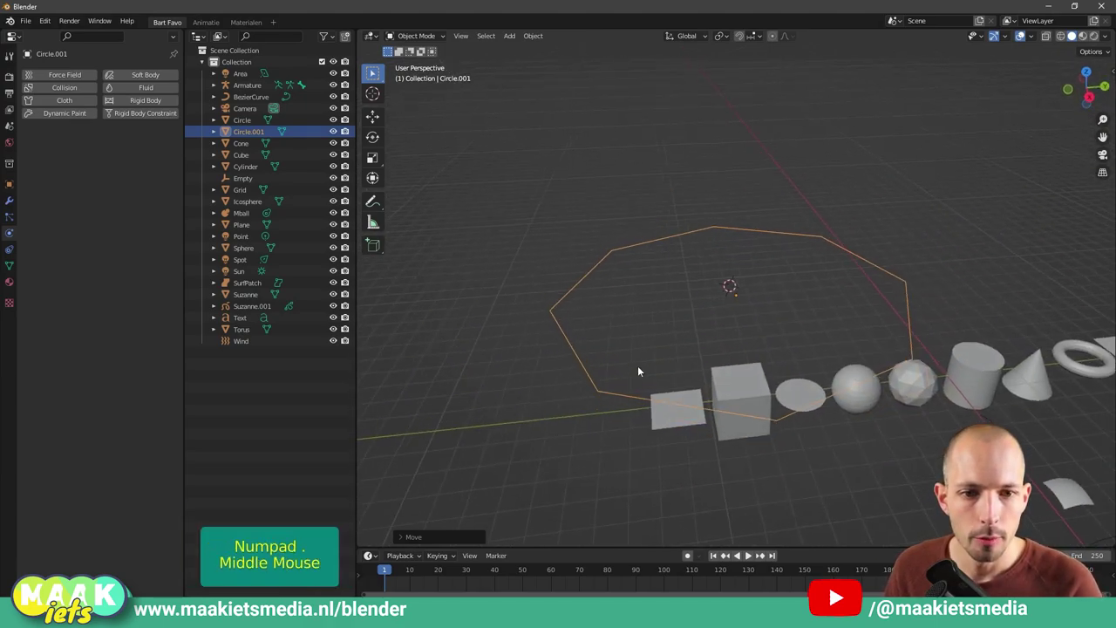
{"action": "key", "text": "x"}
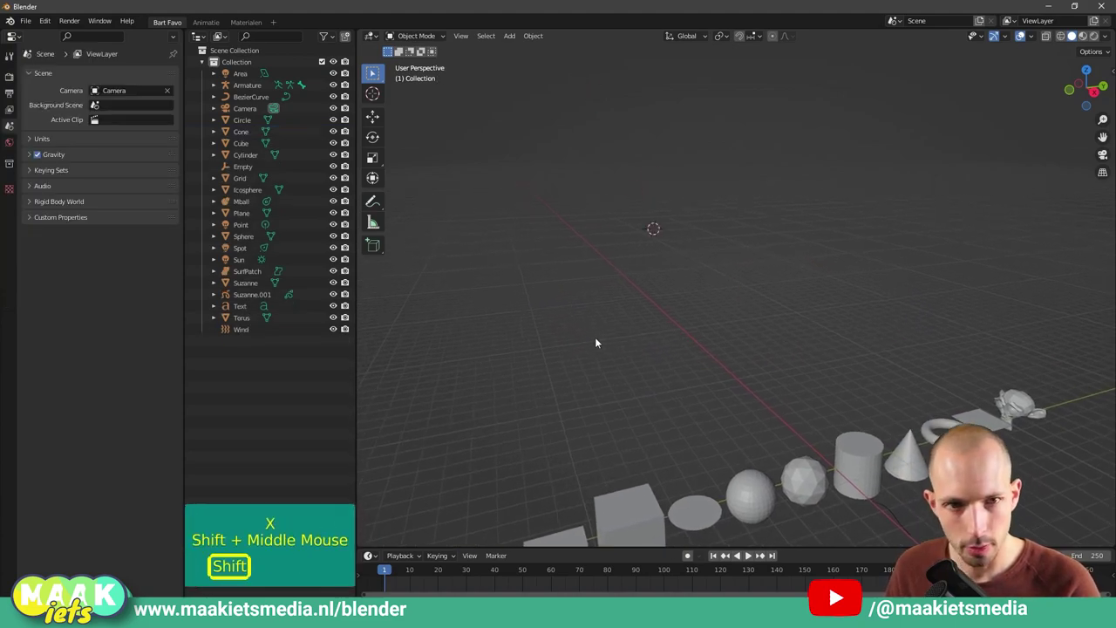
{"action": "scroll", "scroll_direction": "down", "scroll_amount": 3}
Step: Select and frame the Bezier curve, browse the Curve add list without adding, and view it up close
{"action": "middle_click", "coordinate": [758, 390]}
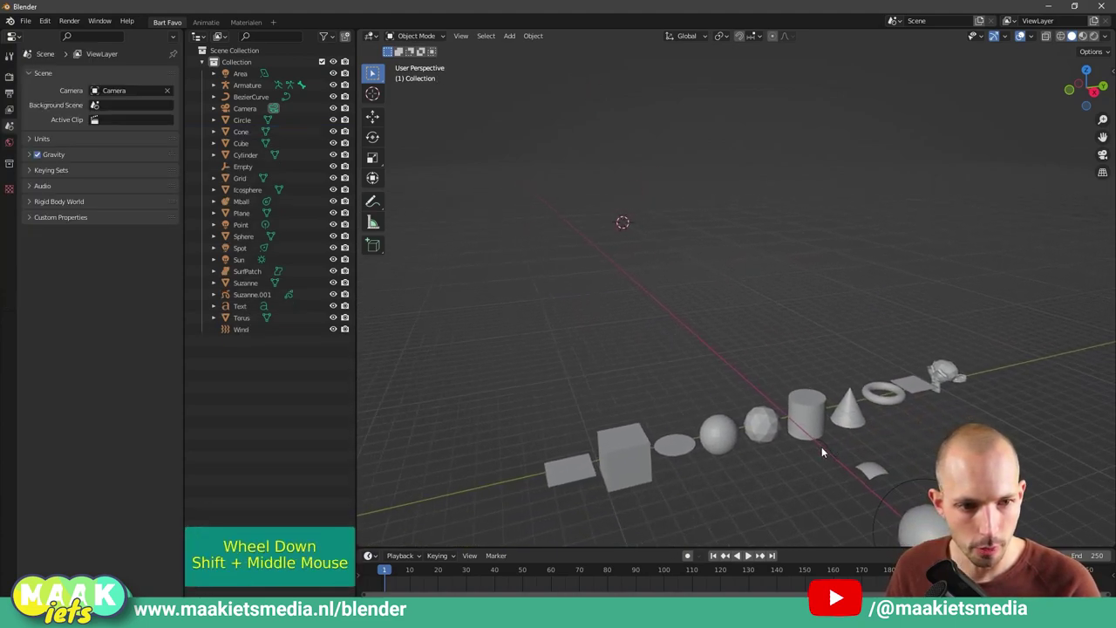
{"action": "left_click", "coordinate": [835, 450]}
{"action": "key", "text": "KP_Decimal"}
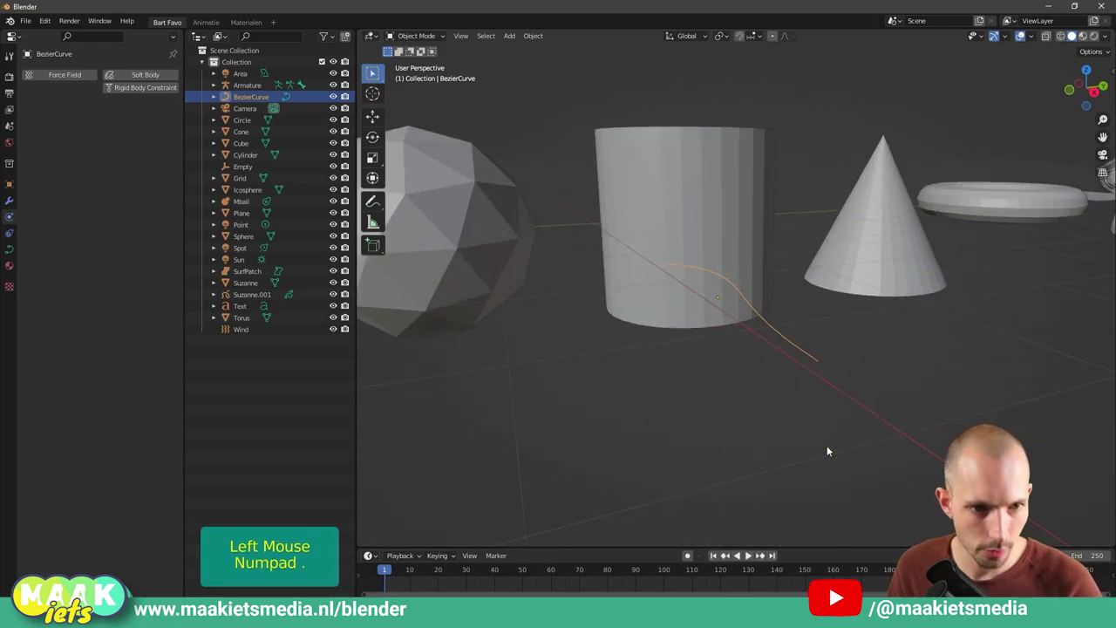
{"action": "key", "text": "shift+a"}
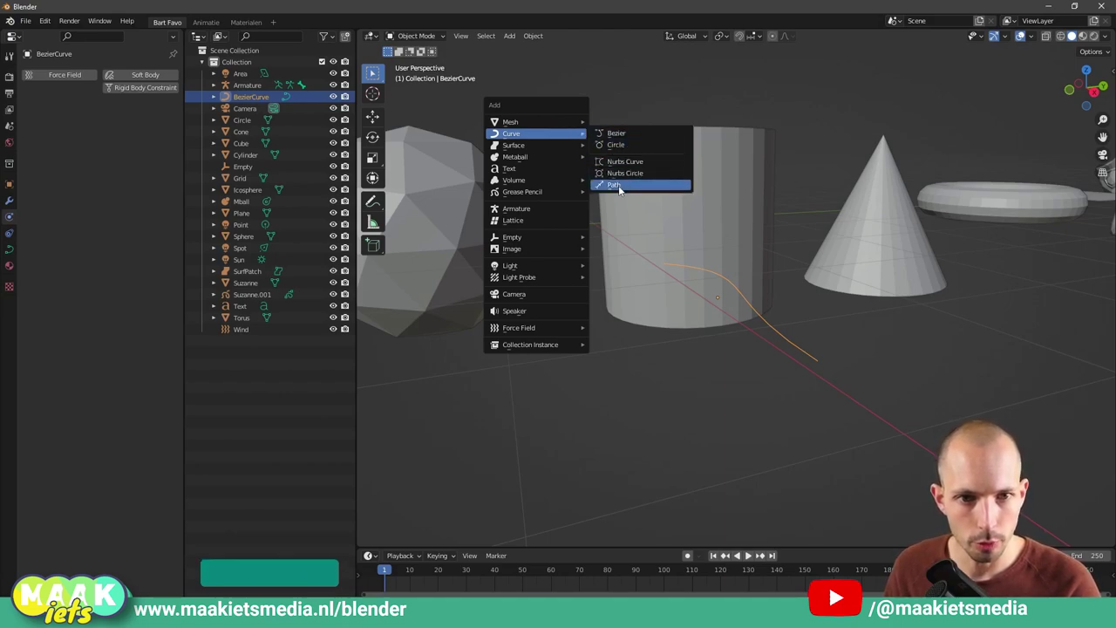
{"action": "left_click", "coordinate": [674, 313]}
{"action": "left_click", "coordinate": [779, 334]}
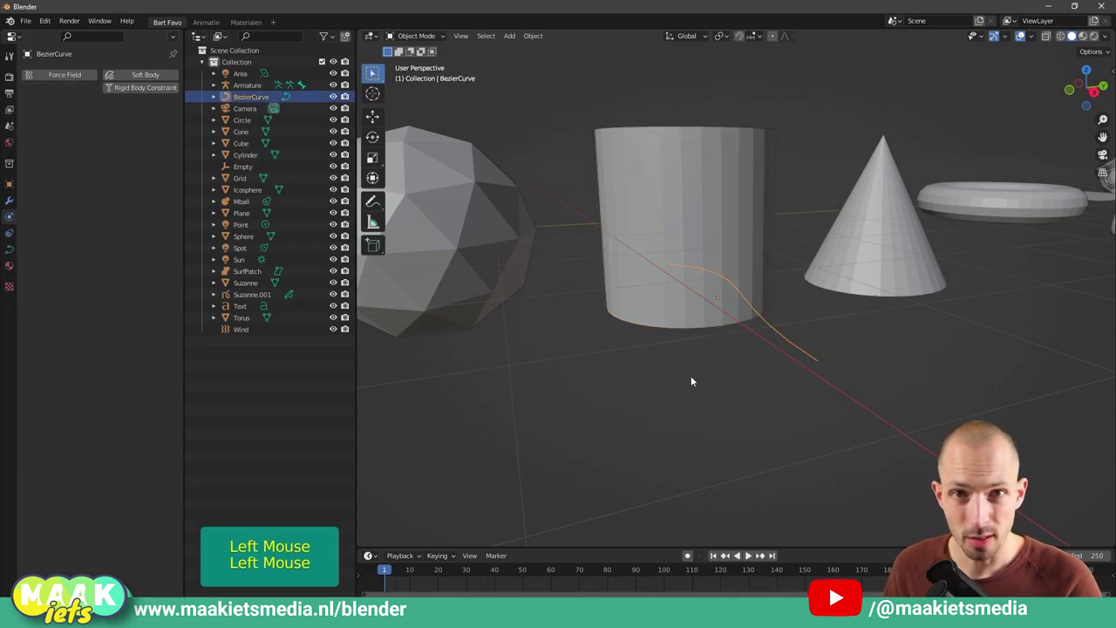
{"action": "middle_click", "coordinate": [666, 396]}
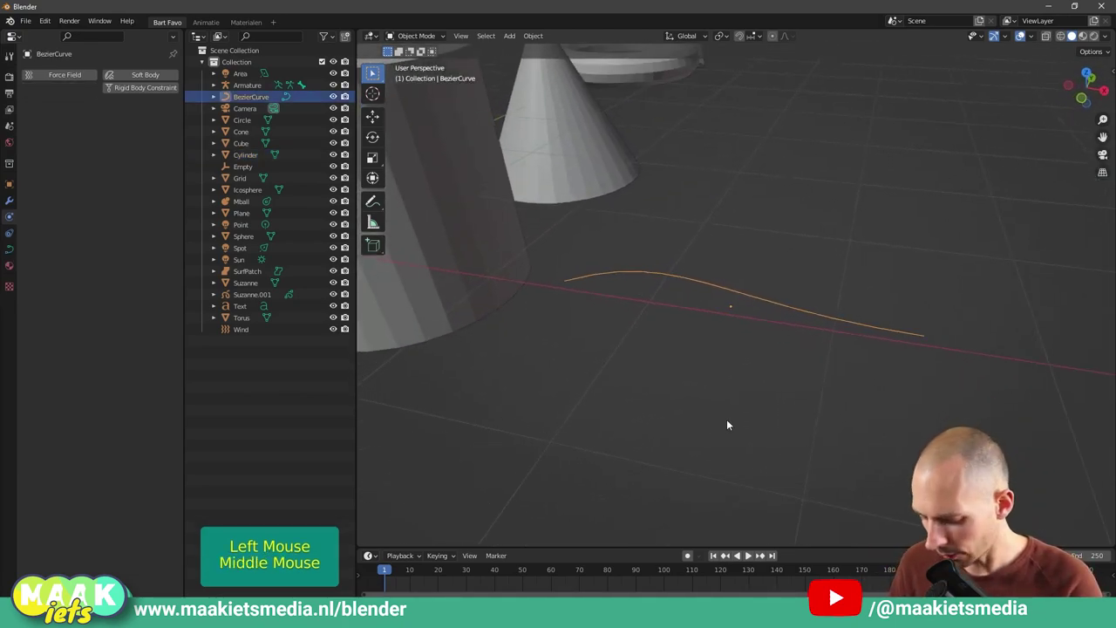
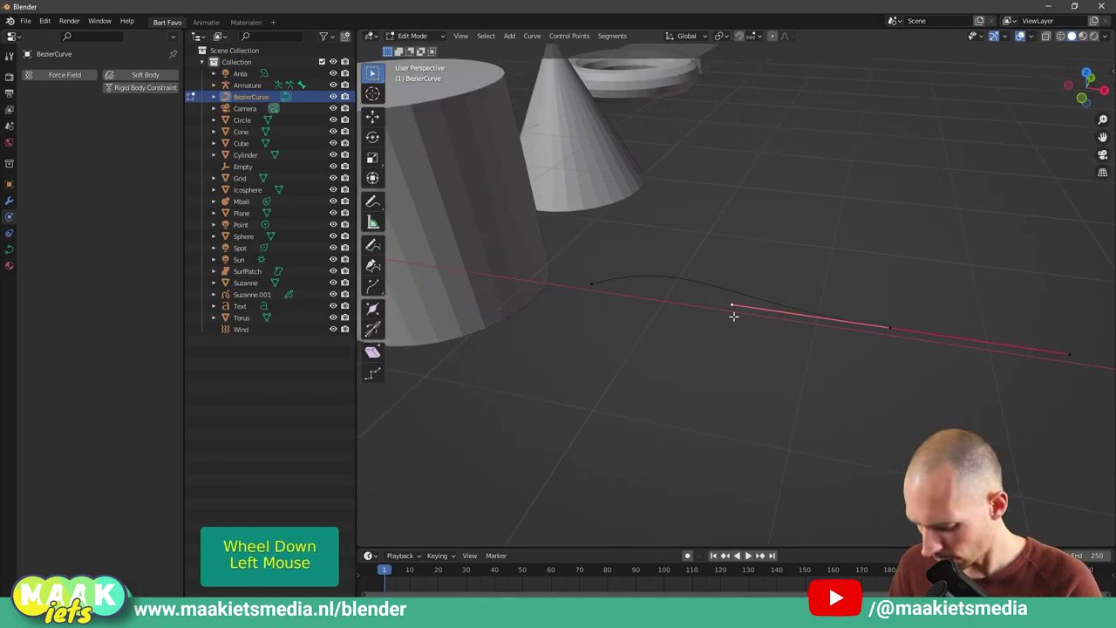
Step: Drag one end handle of the Bezier curve upward into a sharp bend
{"action": "key", "text": "g"}
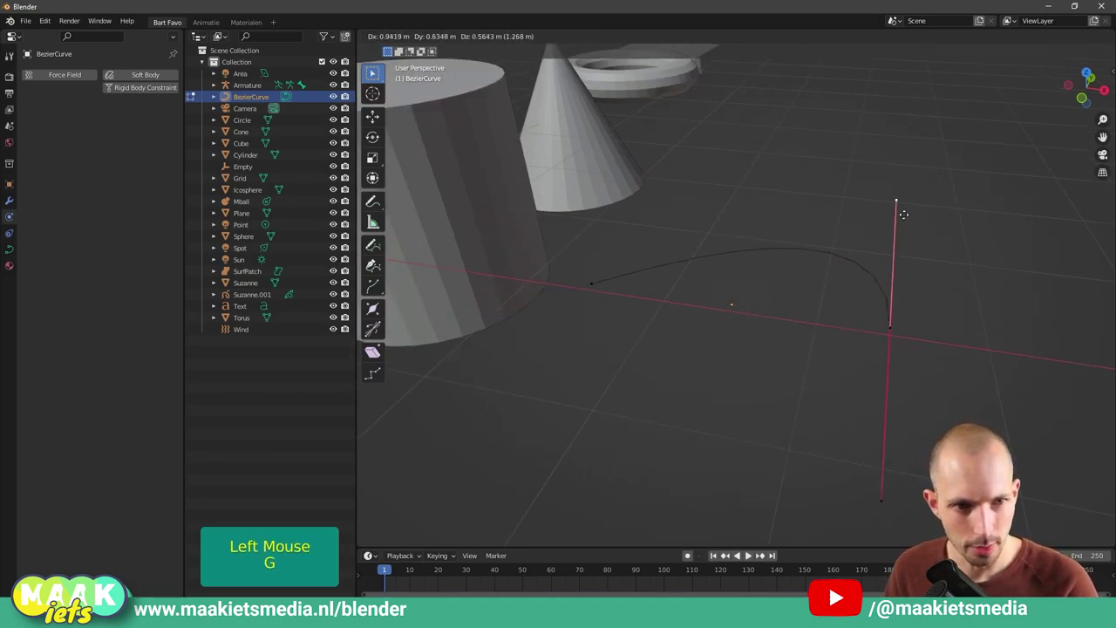
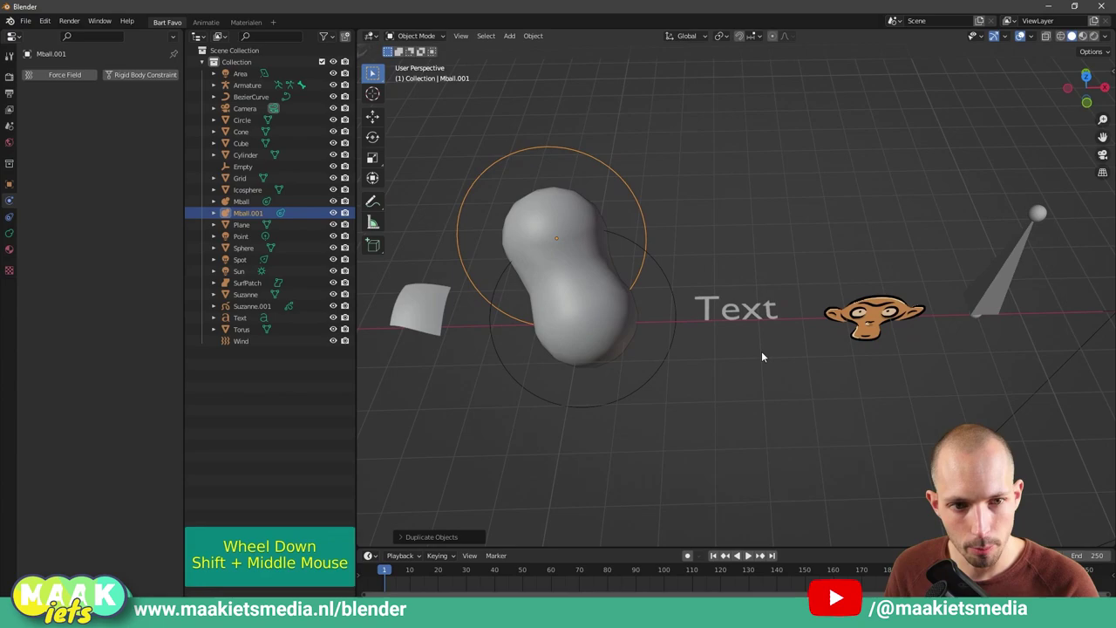
Step: Bring the word Text into view and select the Text object
{"action": "scroll", "scroll_direction": "up", "scroll_amount": 3}
{"action": "middle_click", "coordinate": [730, 241]}
{"action": "middle_click", "coordinate": [710, 354]}
{"action": "middle_click", "coordinate": [706, 381]}
{"action": "middle_click", "coordinate": [679, 335]}
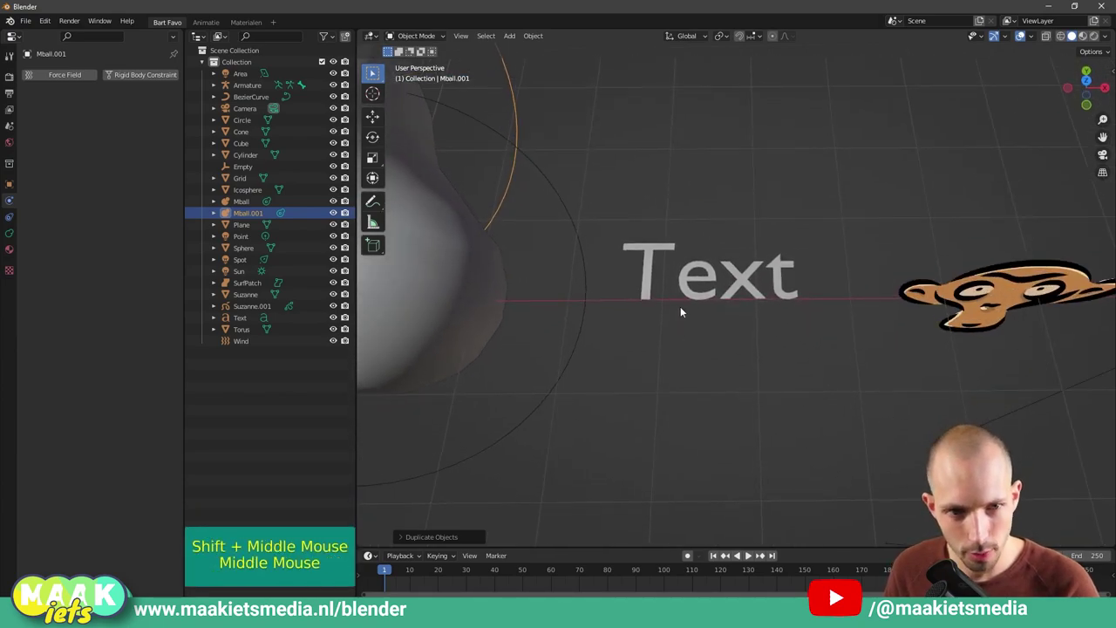
{"action": "scroll", "scroll_direction": "up", "scroll_amount": 3}
{"action": "left_click", "coordinate": [700, 304]}
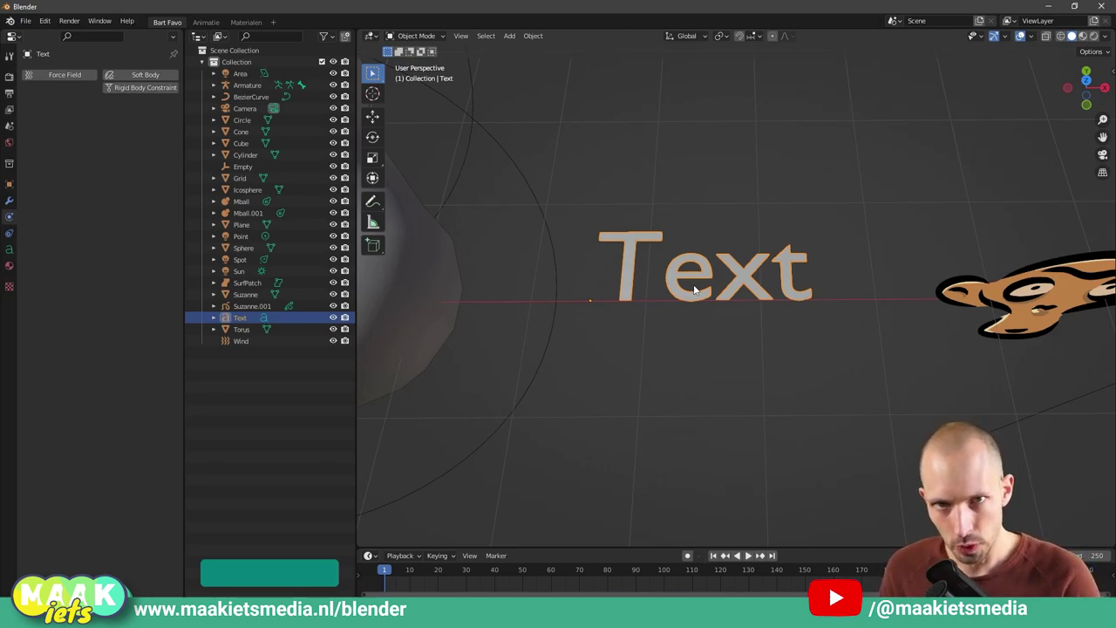
Step: Replace the text's letters so it reads '2D3D' and return to Object Mode
{"action": "key", "text": "Tab"}
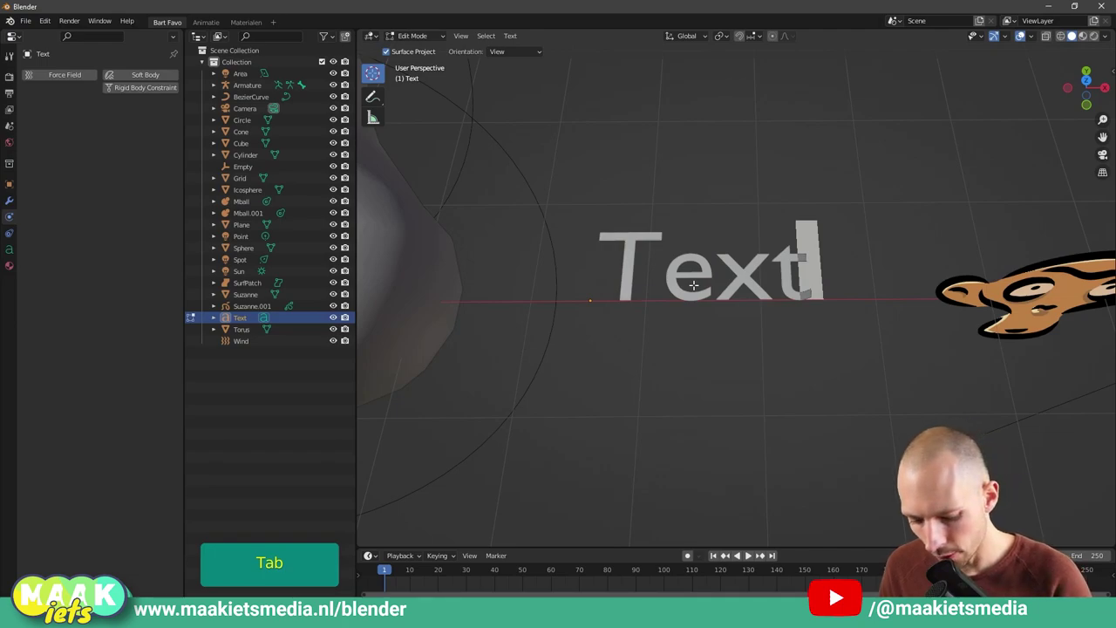
{"action": "key", "text": "BackSpace"}
{"action": "key", "text": "BackSpace"}
{"action": "key", "text": "2"}
{"action": "key", "text": "shift+d"}
{"action": "key", "text": "3"}
{"action": "key", "text": "shift+d"}
{"action": "key", "text": "Tab"}
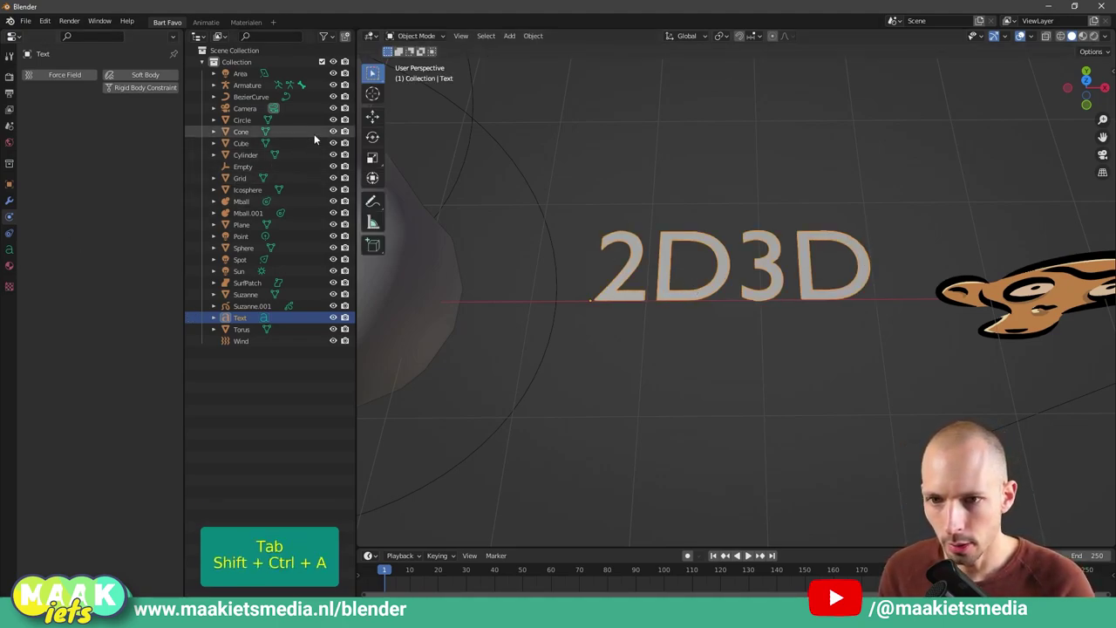
{"action": "key", "text": "ctrl+shift+a"}
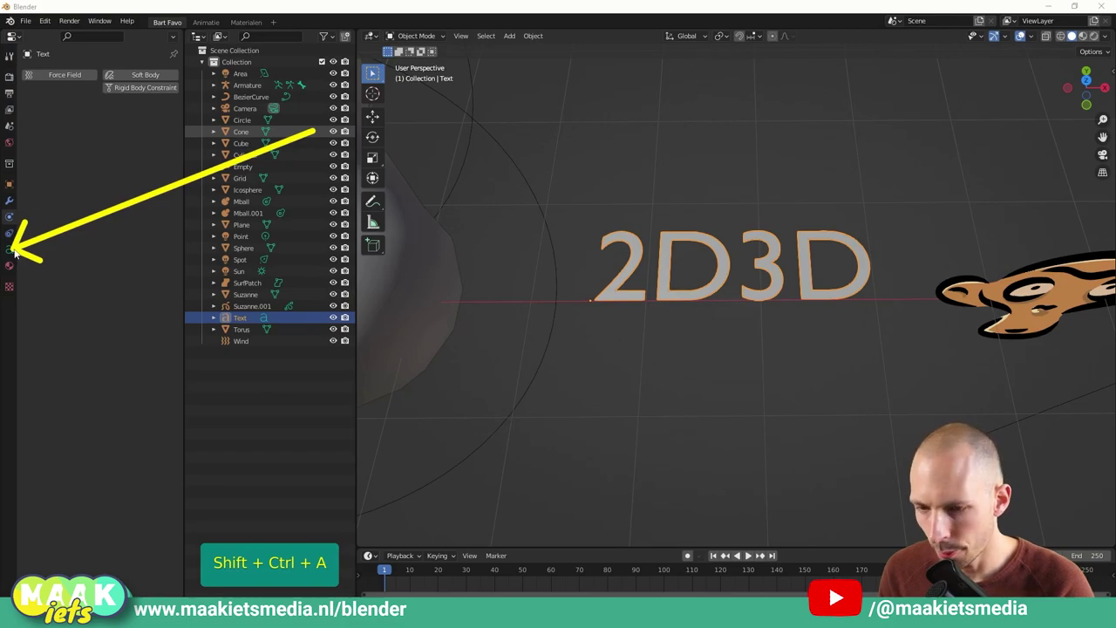
Step: Show the 2D3D text's Object Data geometry settings with 0.15 m extrusion and a rounded bevel
{"action": "left_click", "coordinate": [21, 249]}
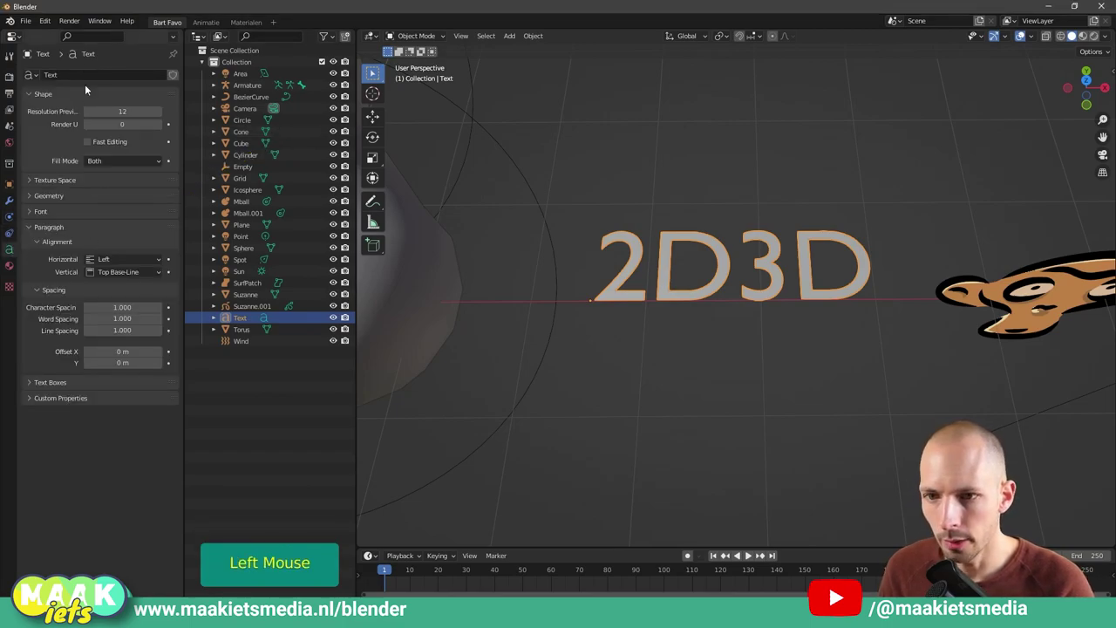
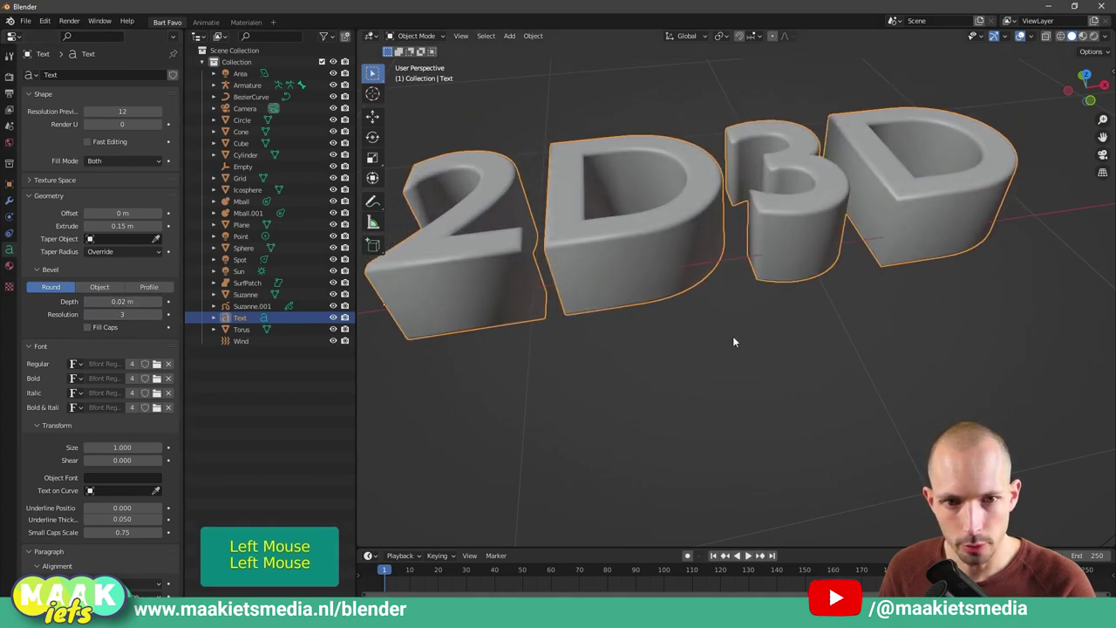
{"action": "scroll", "scroll_direction": "down", "scroll_amount": 3}
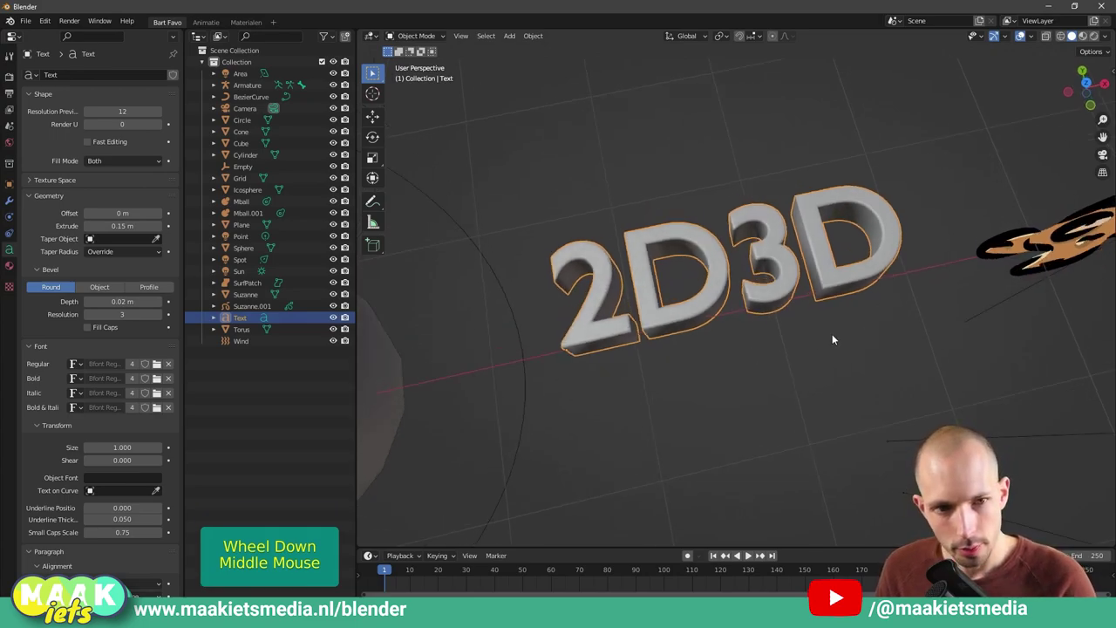
{"action": "middle_click", "coordinate": [876, 331]}
{"action": "middle_click", "coordinate": [714, 360]}
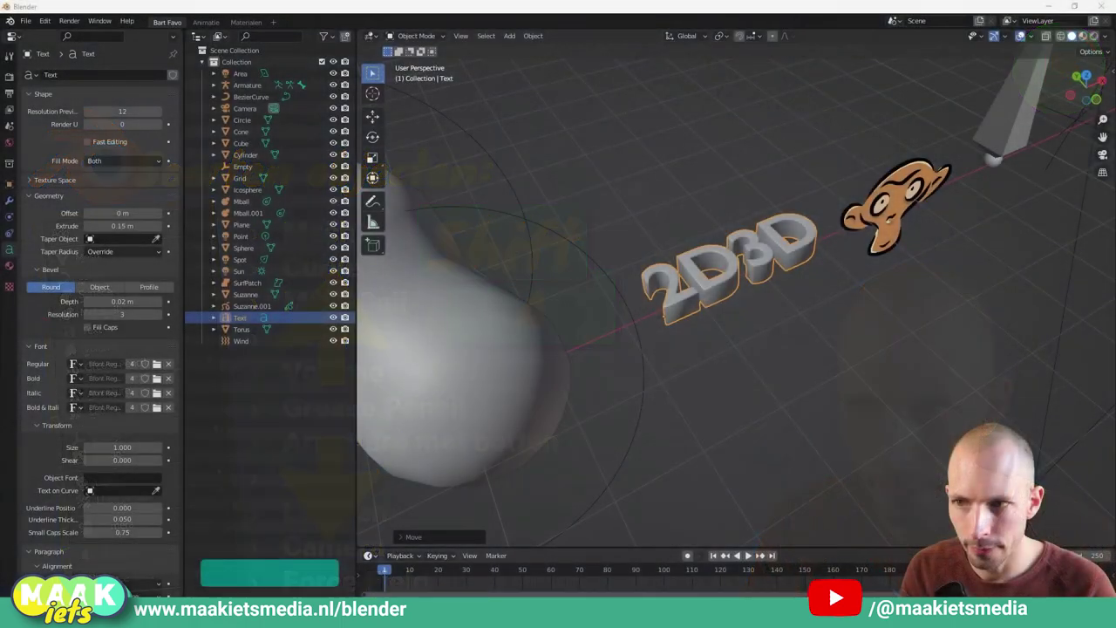
{"action": "scroll", "scroll_direction": "up", "scroll_amount": 3}
{"action": "scroll", "scroll_direction": "down", "scroll_amount": 3}
{"action": "scroll", "scroll_direction": "up", "scroll_amount": 3}
Step: Inspect the solid 3D letters' depth from several angles, briefly entering and leaving Edit Mode
{"action": "middle_click", "coordinate": [707, 310]}
{"action": "left_click", "coordinate": [702, 301]}
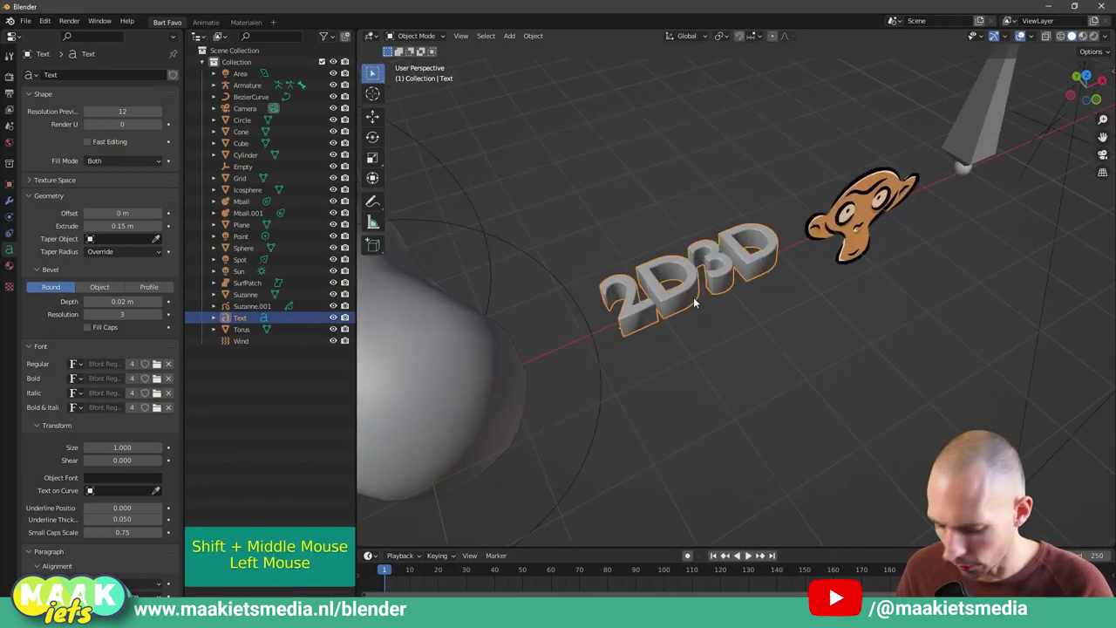
{"action": "key", "text": "Tab"}
{"action": "key", "text": "Tab"}
{"action": "scroll", "scroll_direction": "up", "scroll_amount": 3}
{"action": "middle_click", "coordinate": [719, 348]}
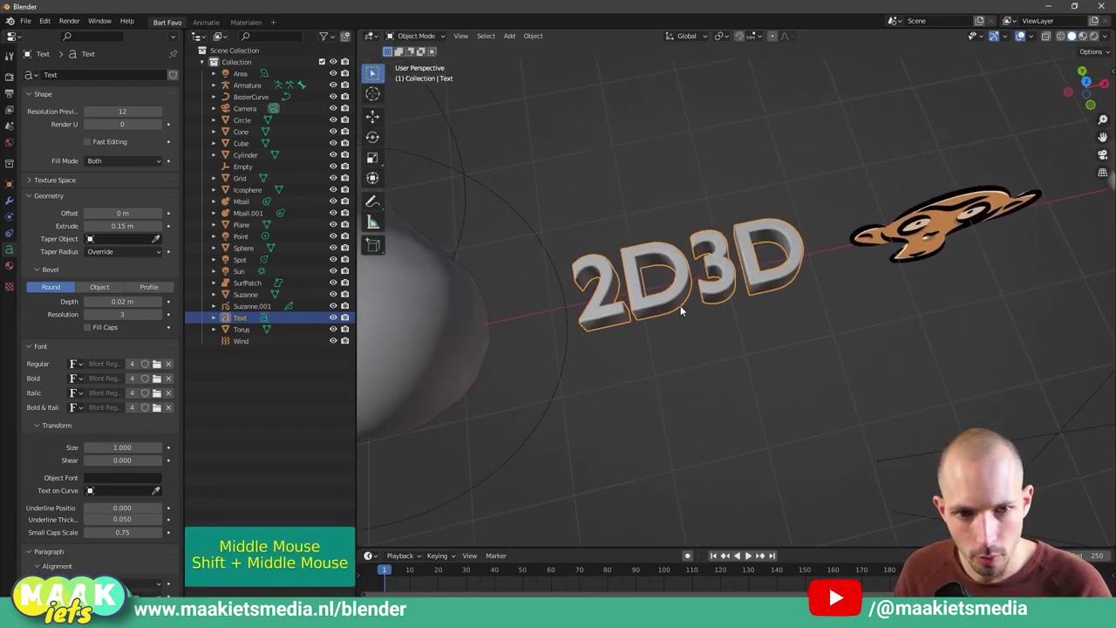
Step: Convert the 2D3D text to a mesh and examine its dense geometry in face and vertex select modes
{"action": "right_click", "coordinate": [658, 299]}
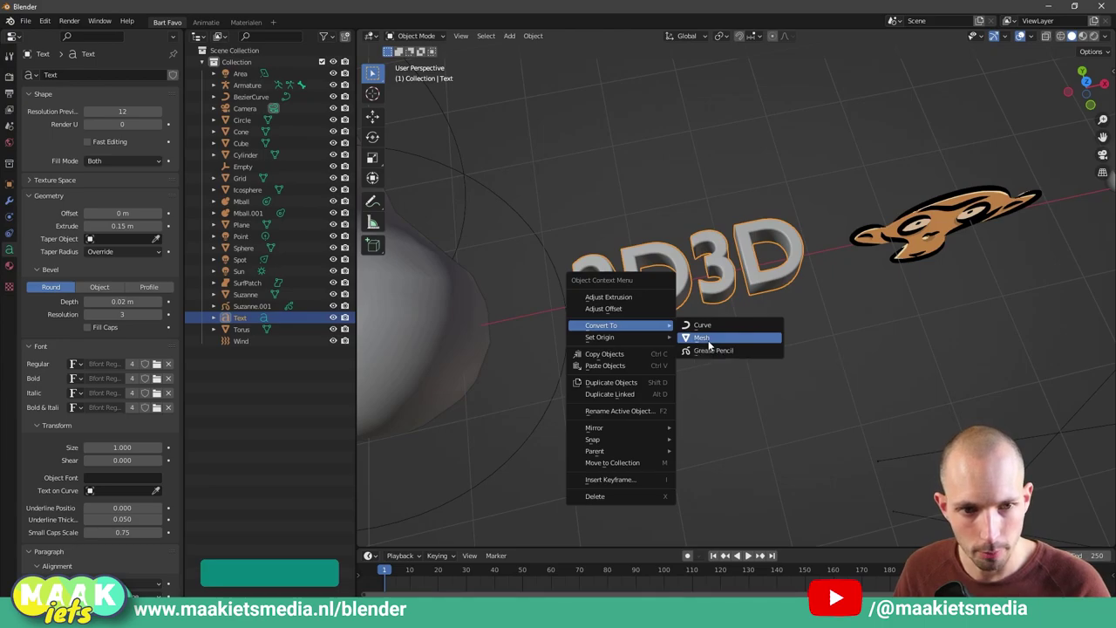
{"action": "scroll", "scroll_direction": "up", "scroll_amount": 3}
{"action": "key", "text": "Tab"}
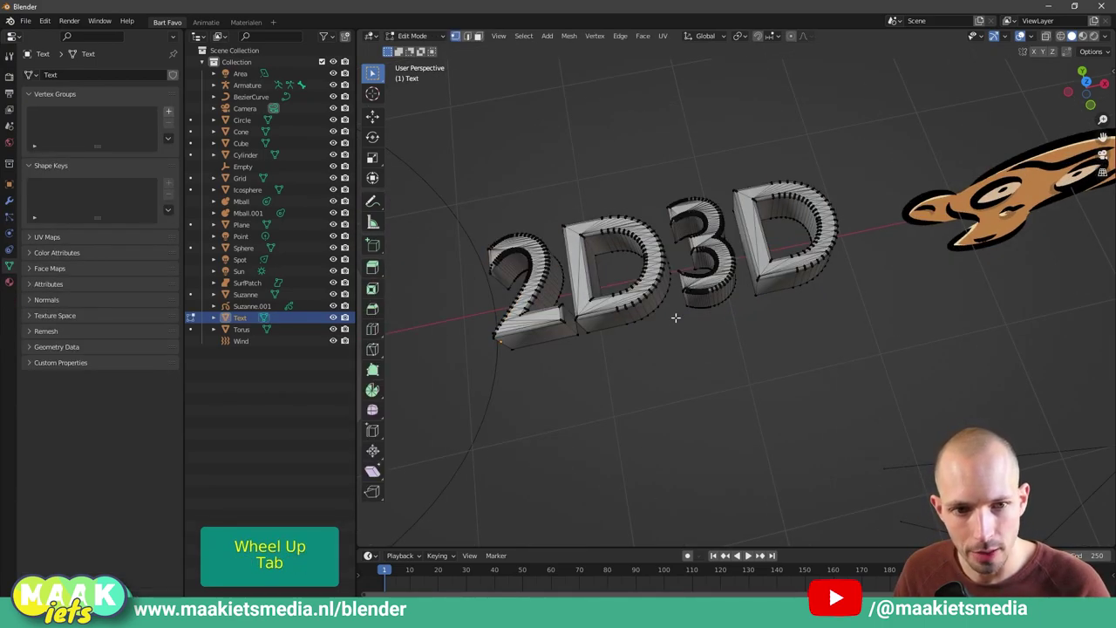
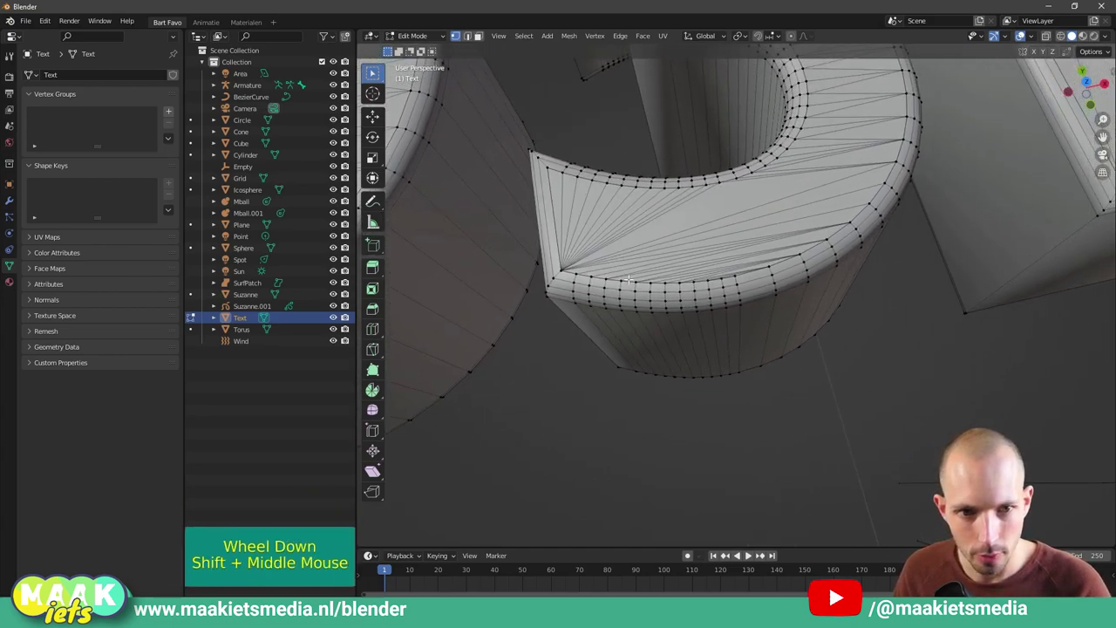
{"action": "key", "text": "3"}
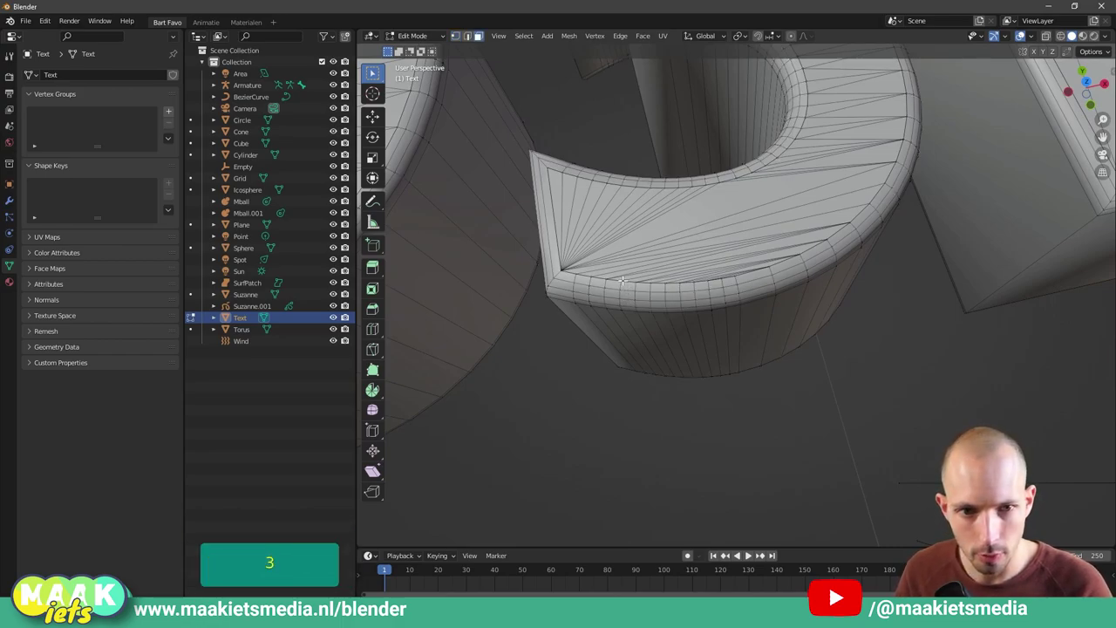
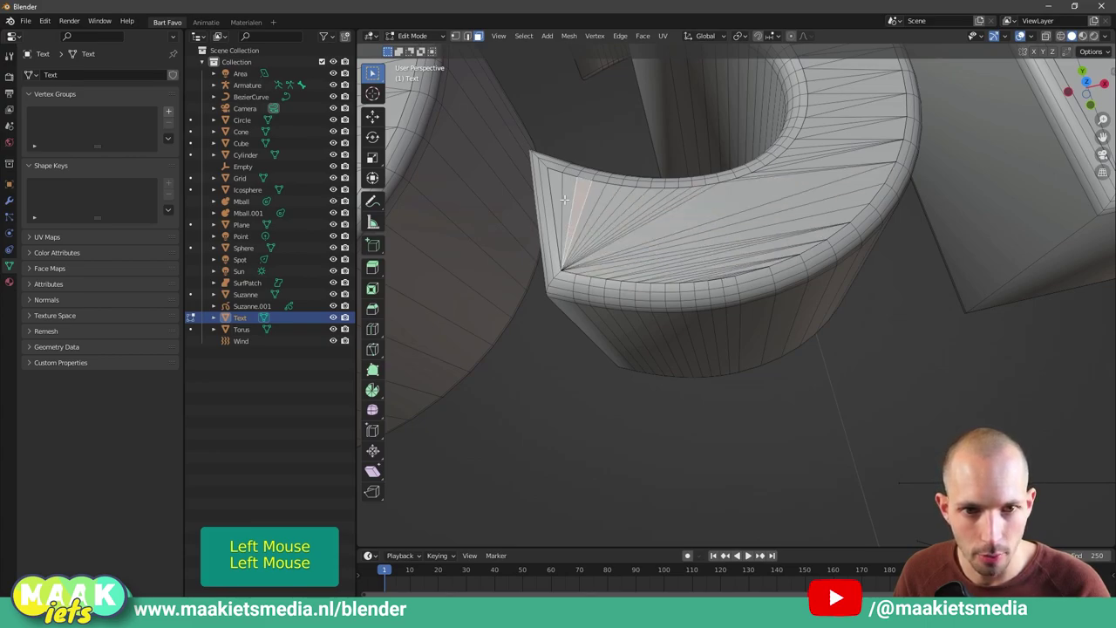
{"action": "scroll", "scroll_direction": "down", "scroll_amount": 3}
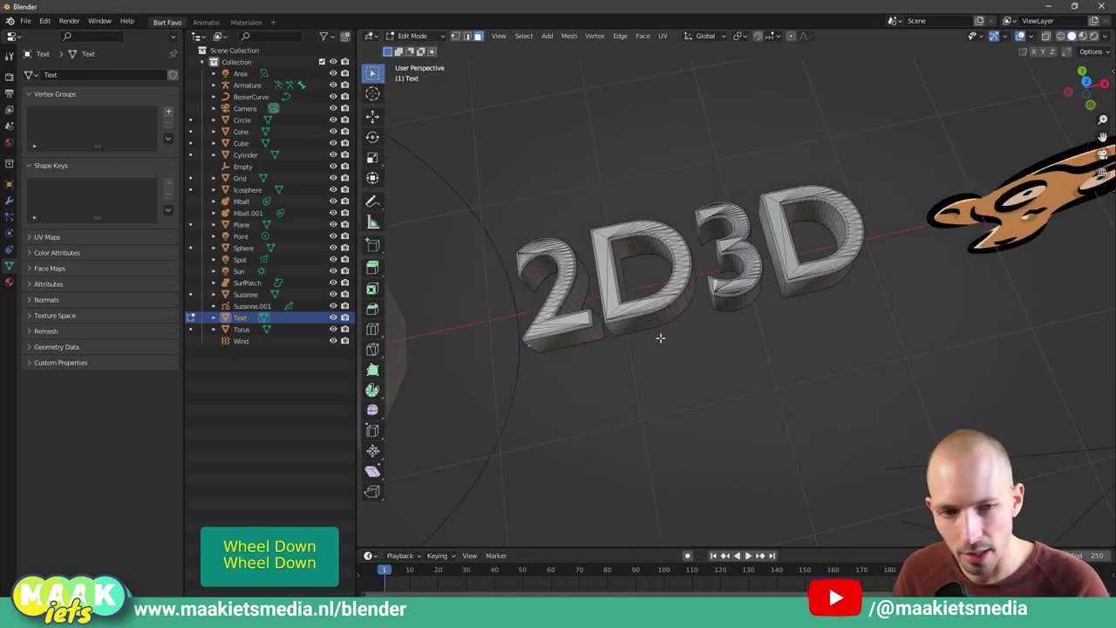
{"action": "key", "text": "1"}
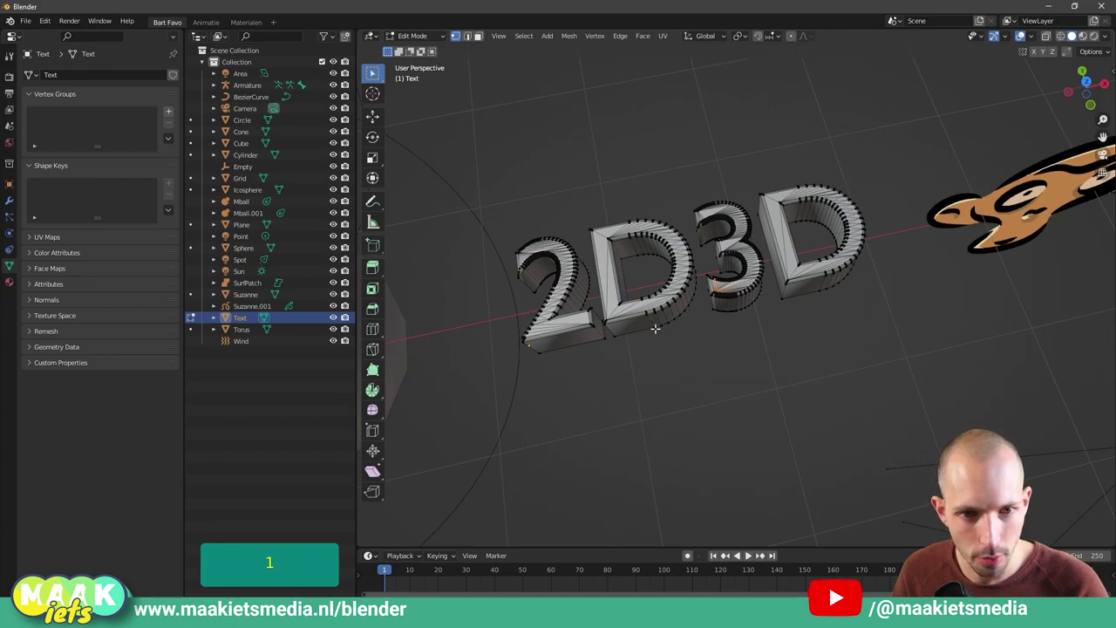
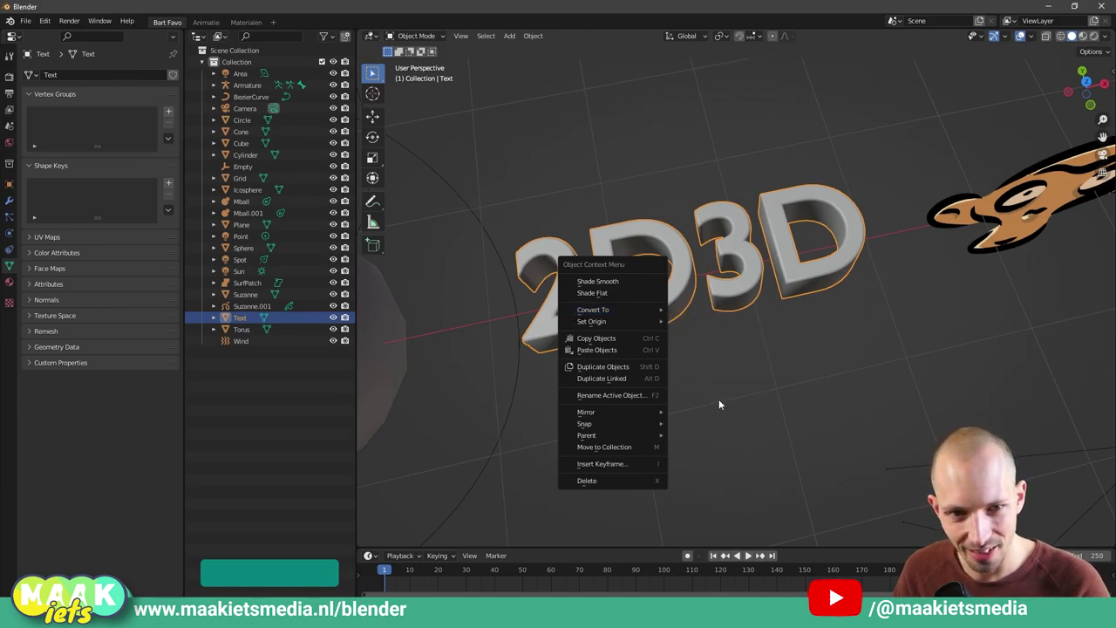
Step: Leave the 2D3D mesh in Object Mode and zoom out to see the whole scene lineup
{"action": "key", "text": "Tab"}
{"action": "key", "text": "Tab"}
{"action": "middle_click", "coordinate": [725, 321]}
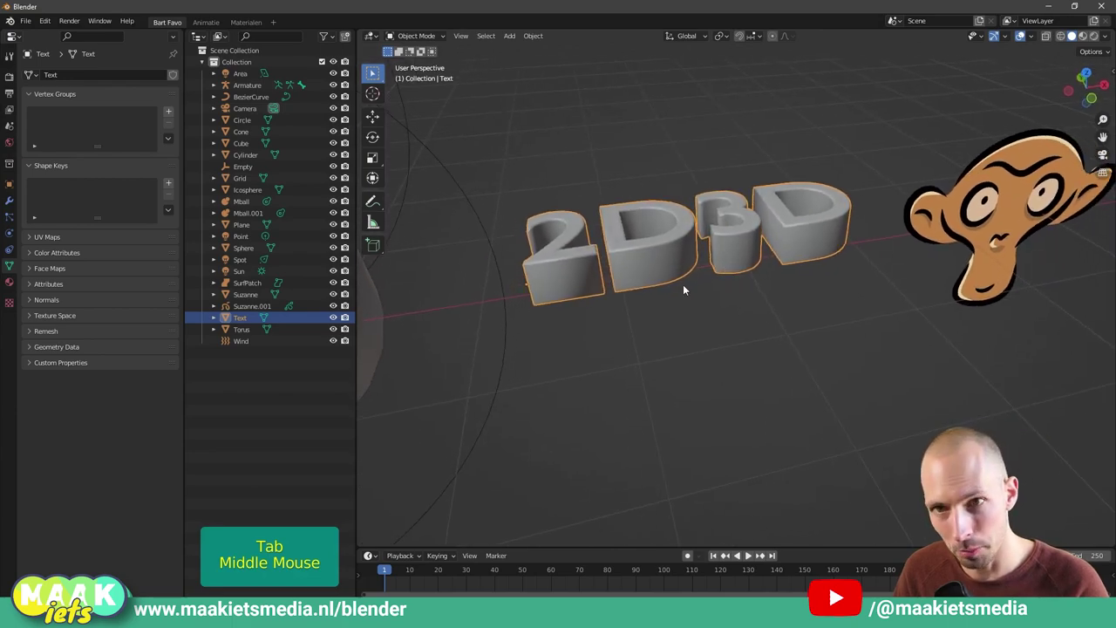
{"action": "middle_click", "coordinate": [690, 304]}
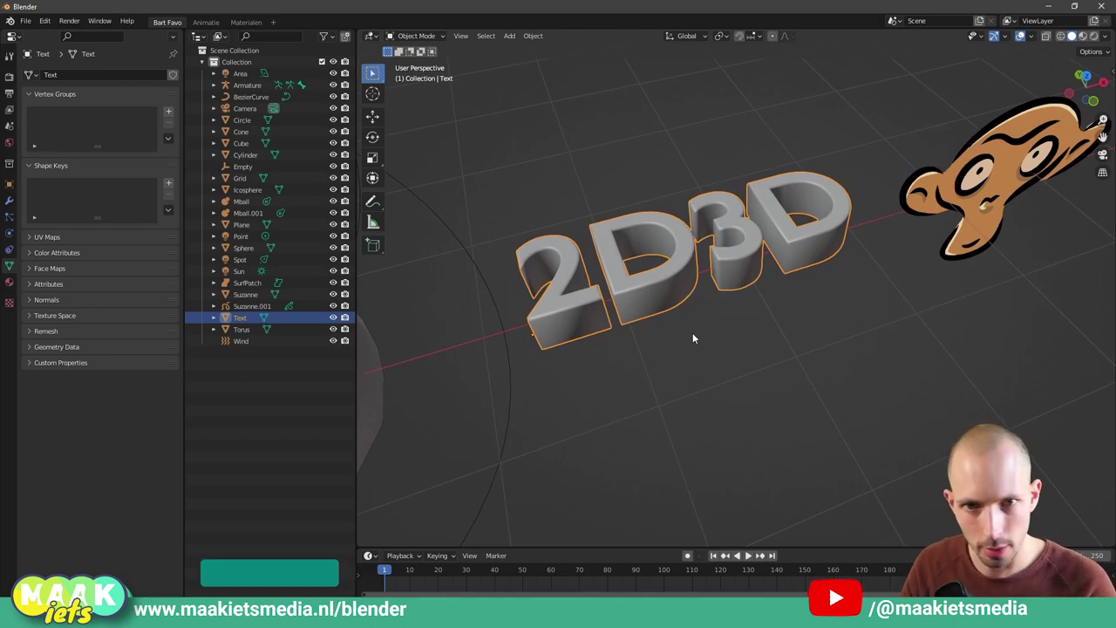
{"action": "scroll", "scroll_direction": "down", "scroll_amount": 3}
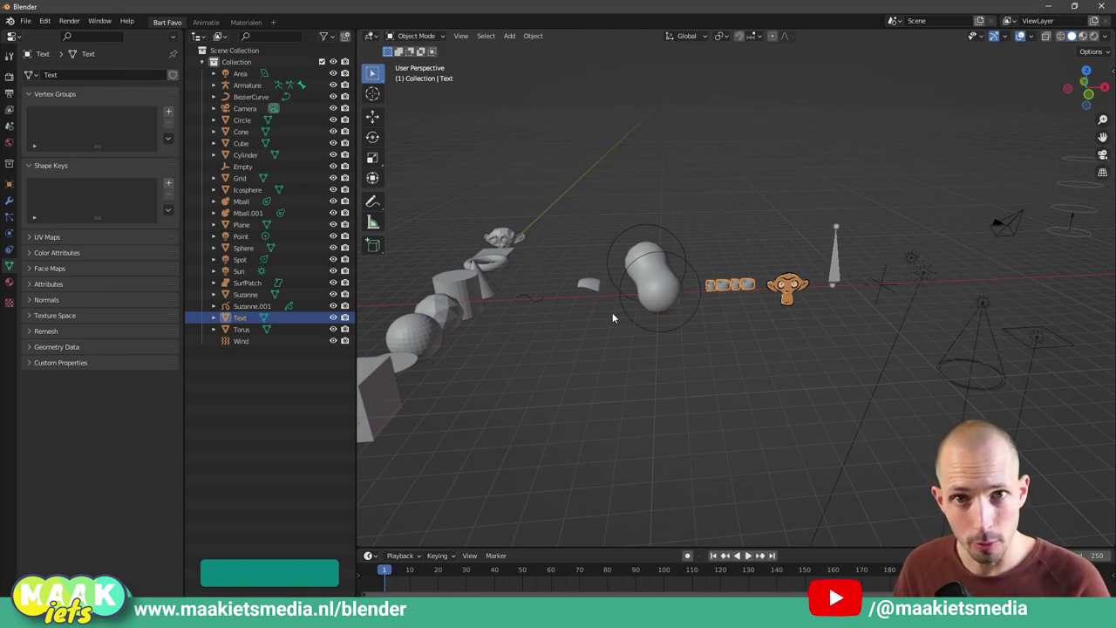
Step: Orbit around the monkey head before switching to the paard 2D.blend horse animation
{"action": "middle_click", "coordinate": [698, 369]}
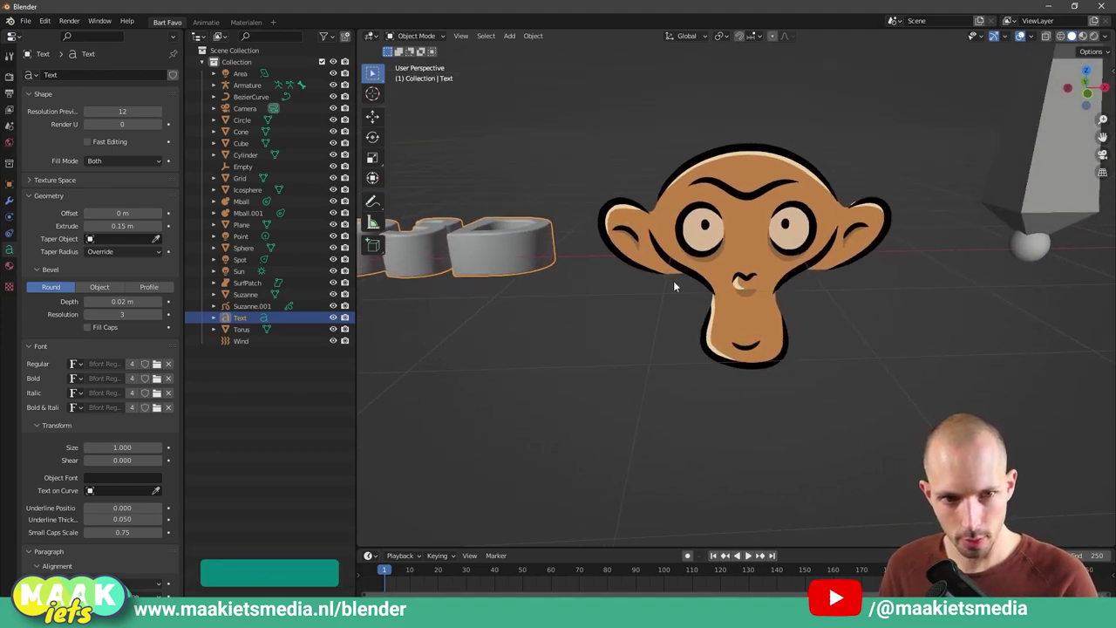
{"action": "scroll", "scroll_direction": "down", "scroll_amount": 3}
Step: After the horse animation, return to the primitives scene and view the armature bone up close
{"action": "scroll", "scroll_direction": "up", "scroll_amount": 3}
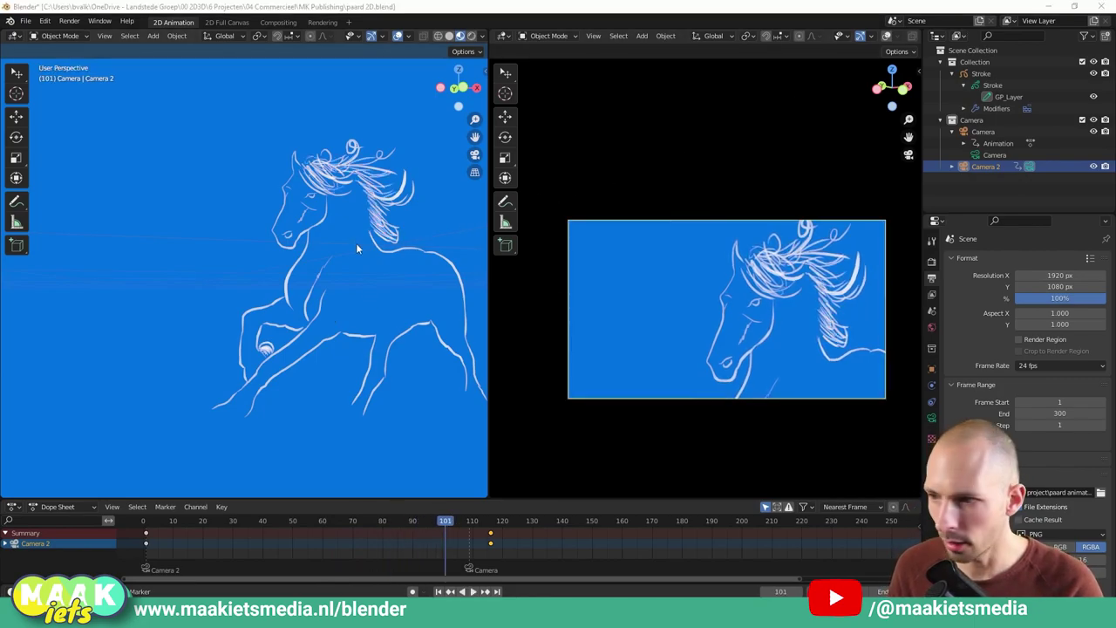
{"action": "middle_click", "coordinate": [1020, 355]}
Step: Select the single armature bone so its skeleton settings appear in the properties
{"action": "scroll", "scroll_direction": "down", "scroll_amount": 3}
{"action": "scroll", "scroll_direction": "down", "scroll_amount": 3}
{"action": "middle_click", "coordinate": [781, 321]}
{"action": "left_click", "coordinate": [674, 338]}
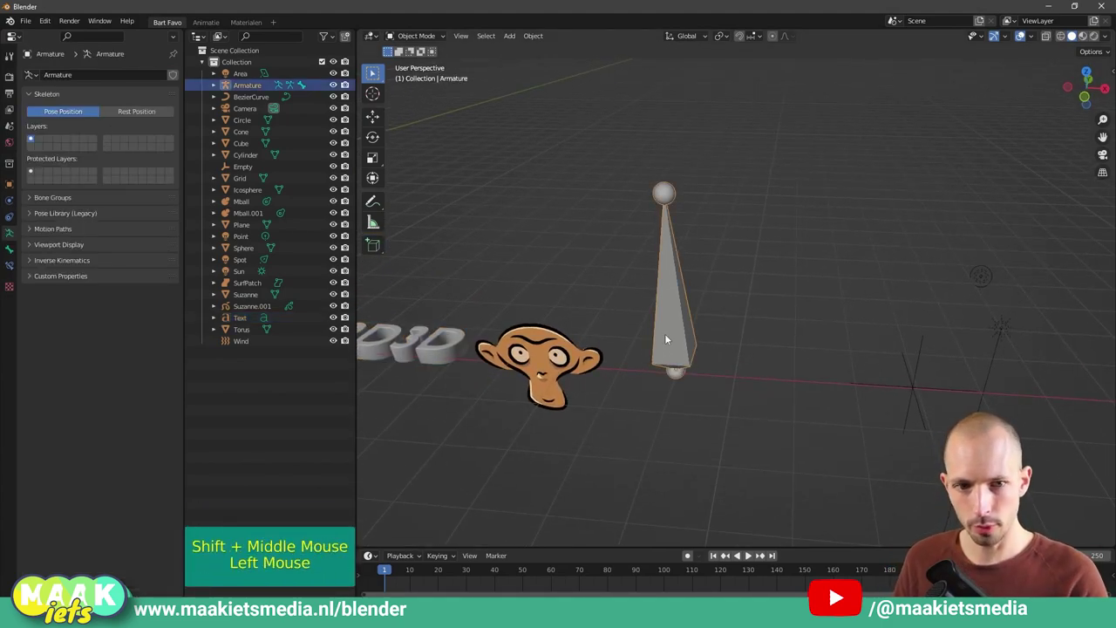